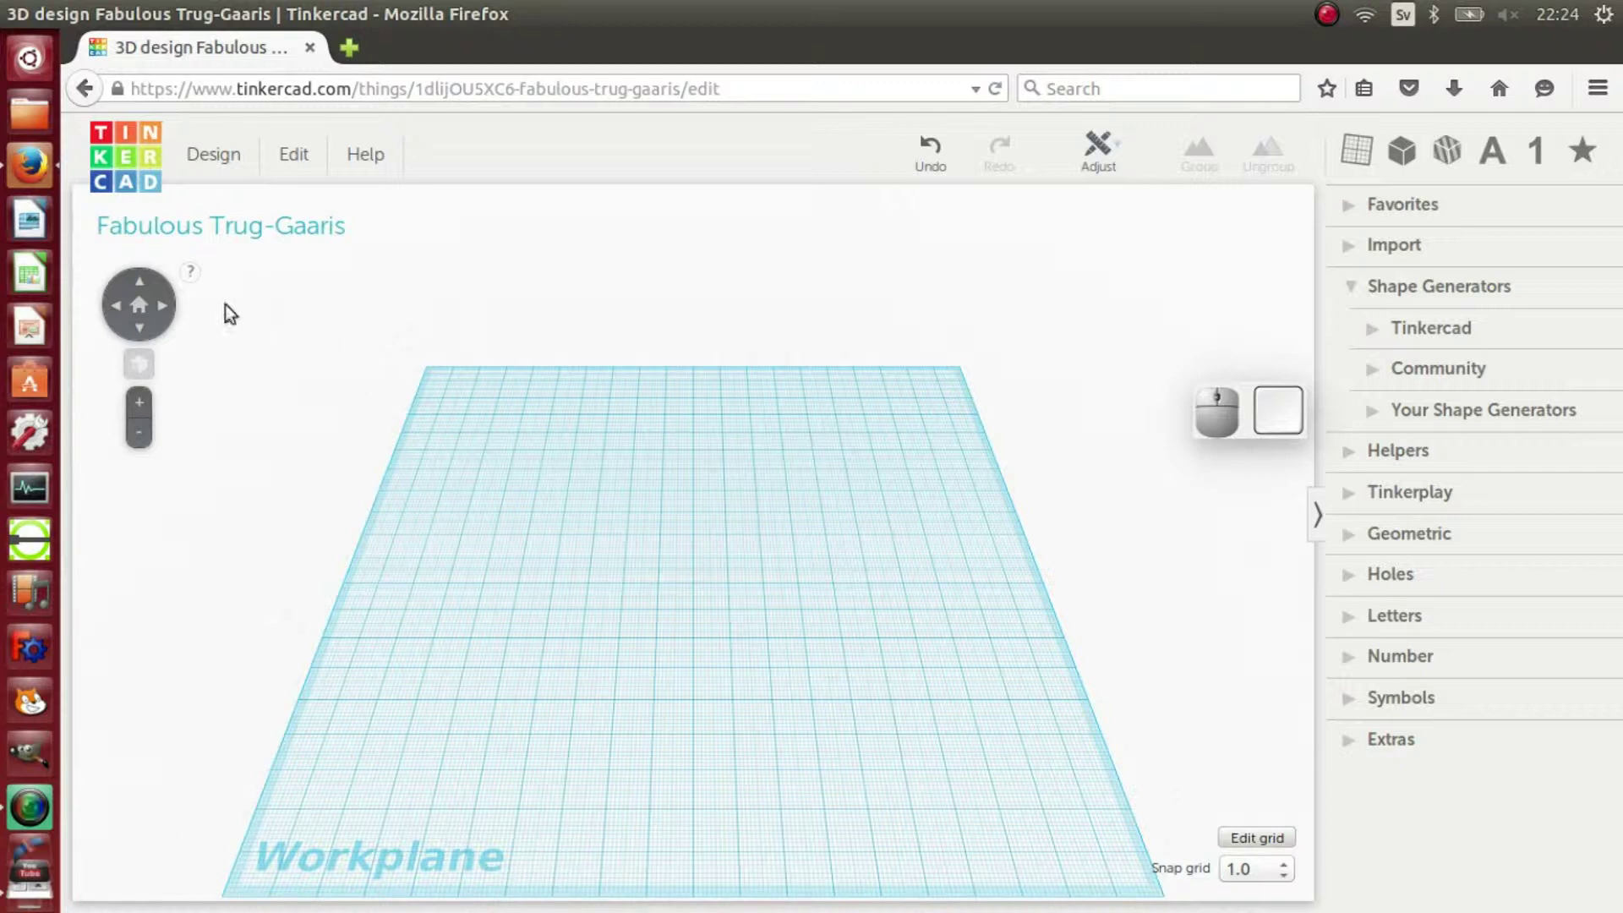
Step: Set the snap grid to 5.0 and expand the Helpers and Geometric shape categories
{"action": "left_click", "coordinate": [166, 311]}
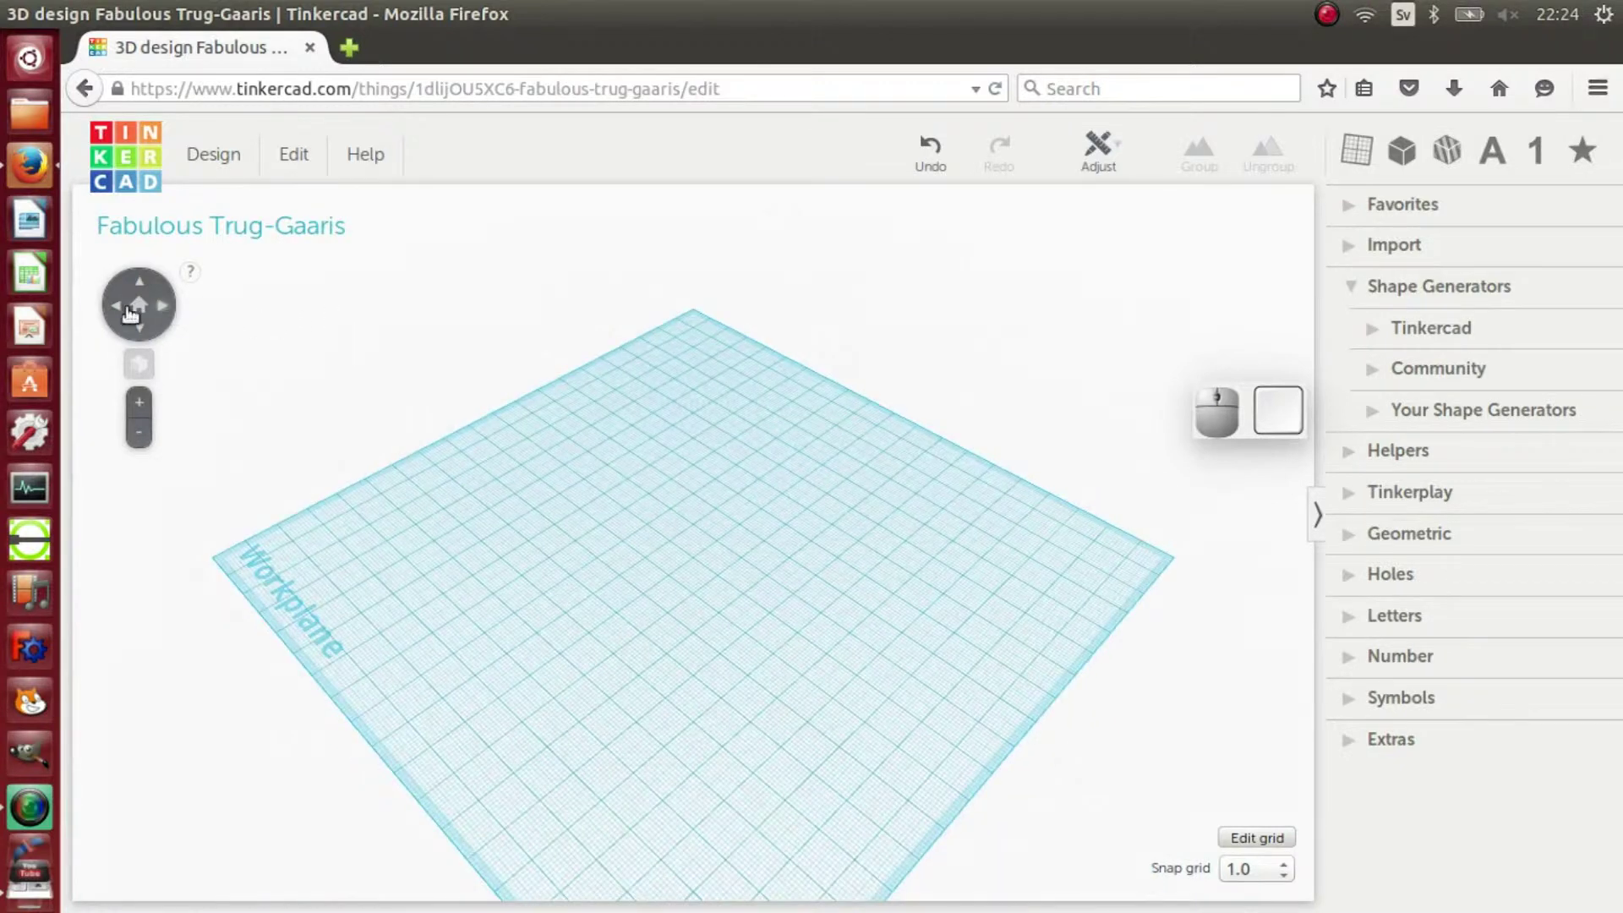
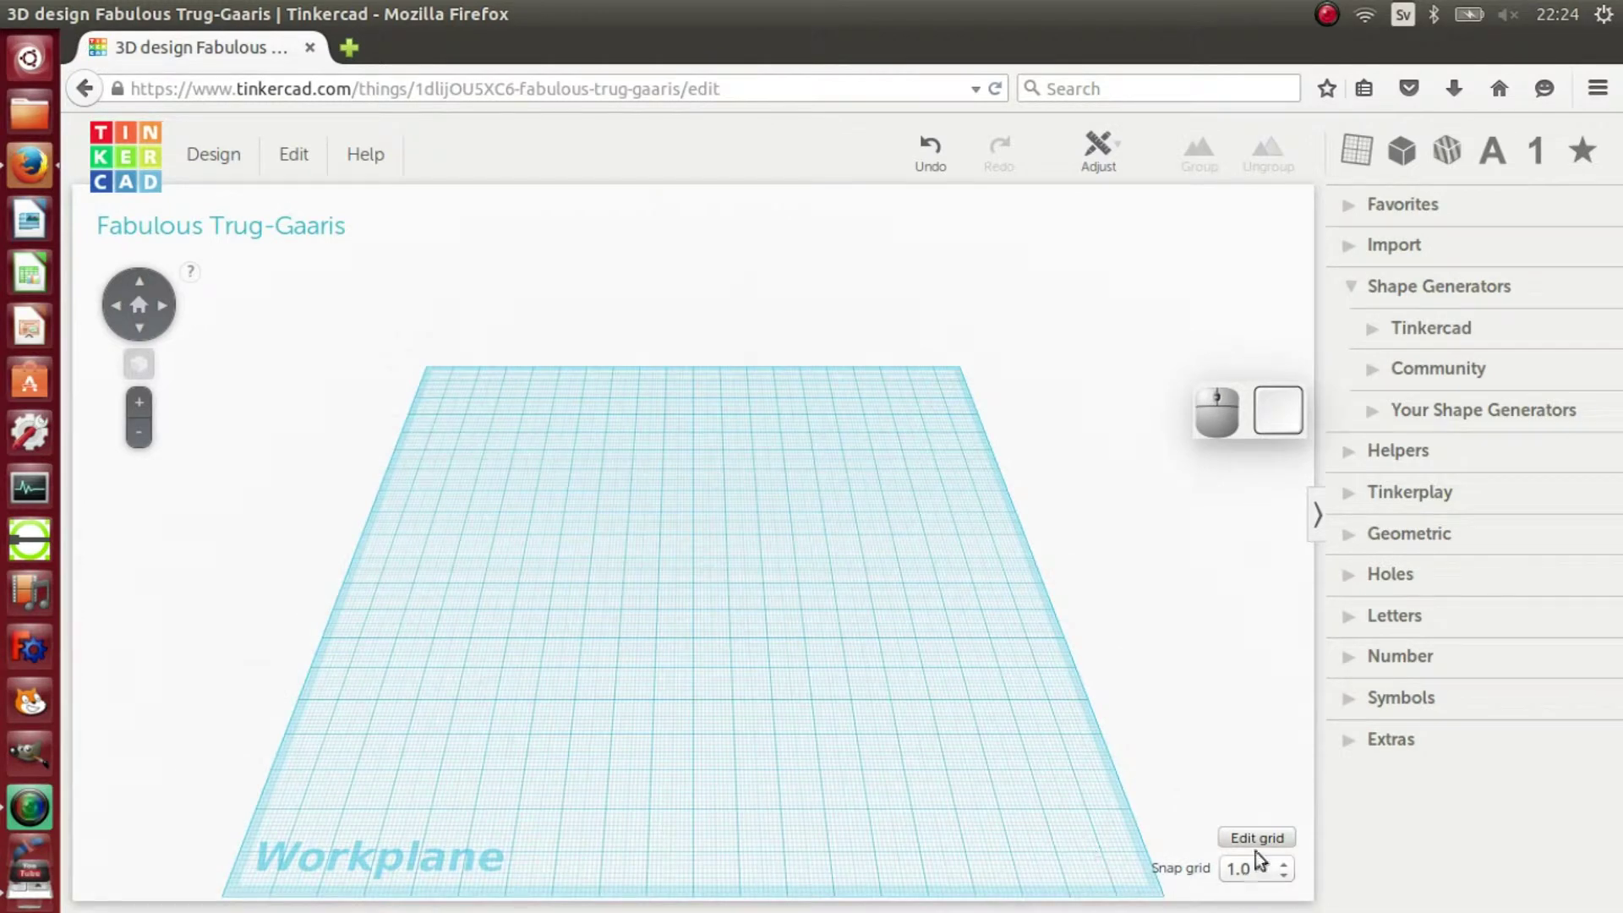
{"action": "left_click", "coordinate": [1294, 875]}
{"action": "left_click", "coordinate": [1256, 851]}
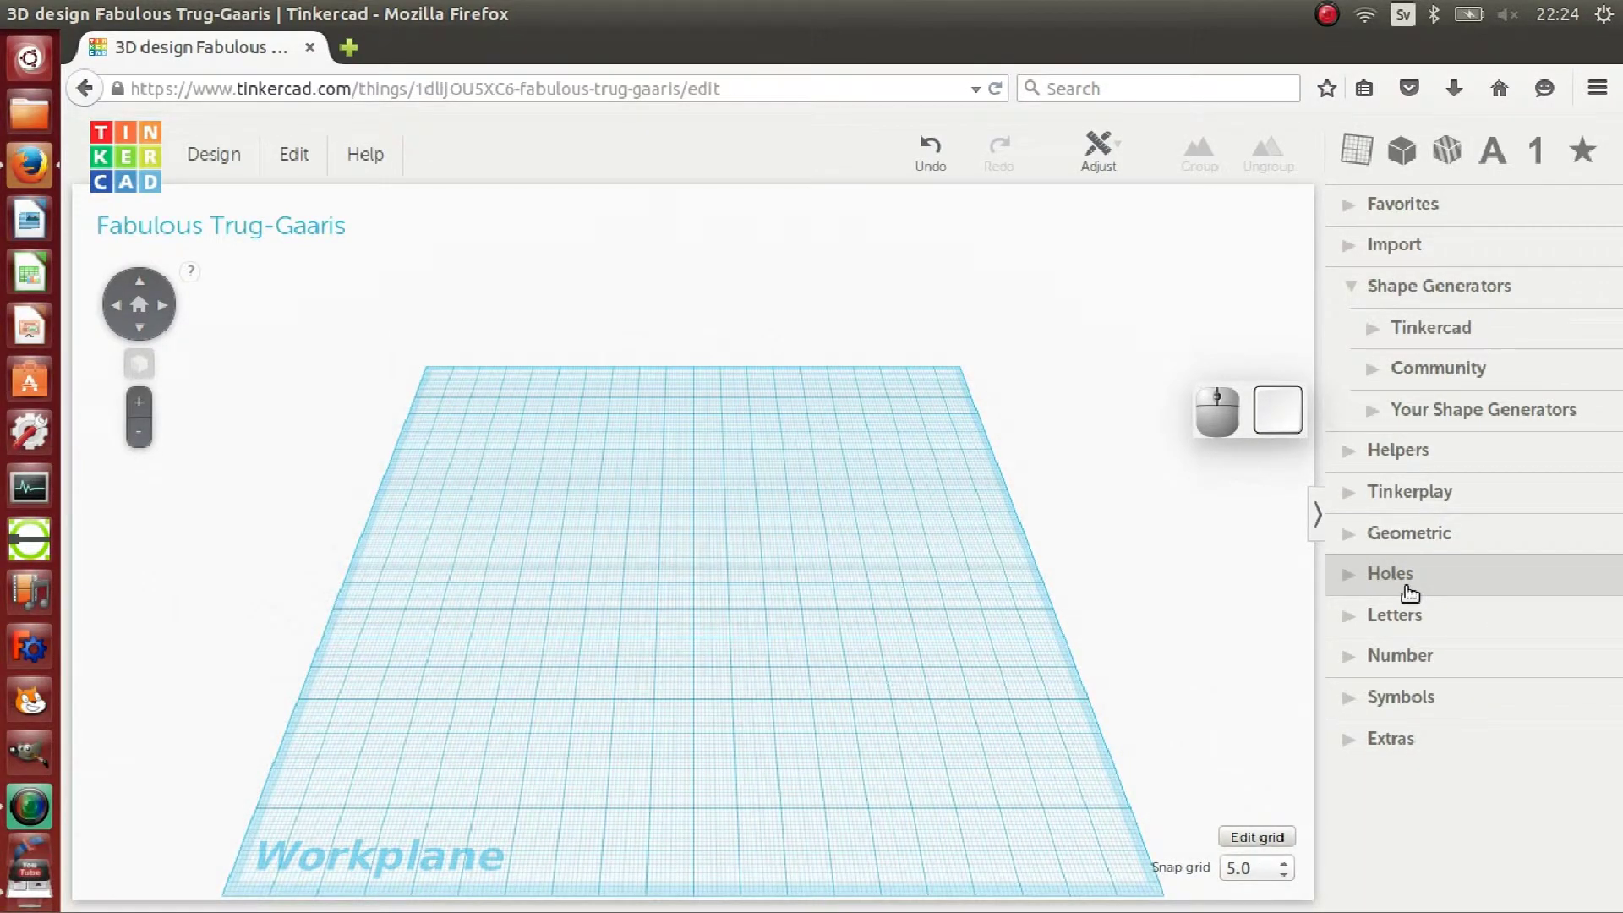
{"action": "left_click", "coordinate": [1346, 545]}
{"action": "left_click", "coordinate": [1345, 449]}
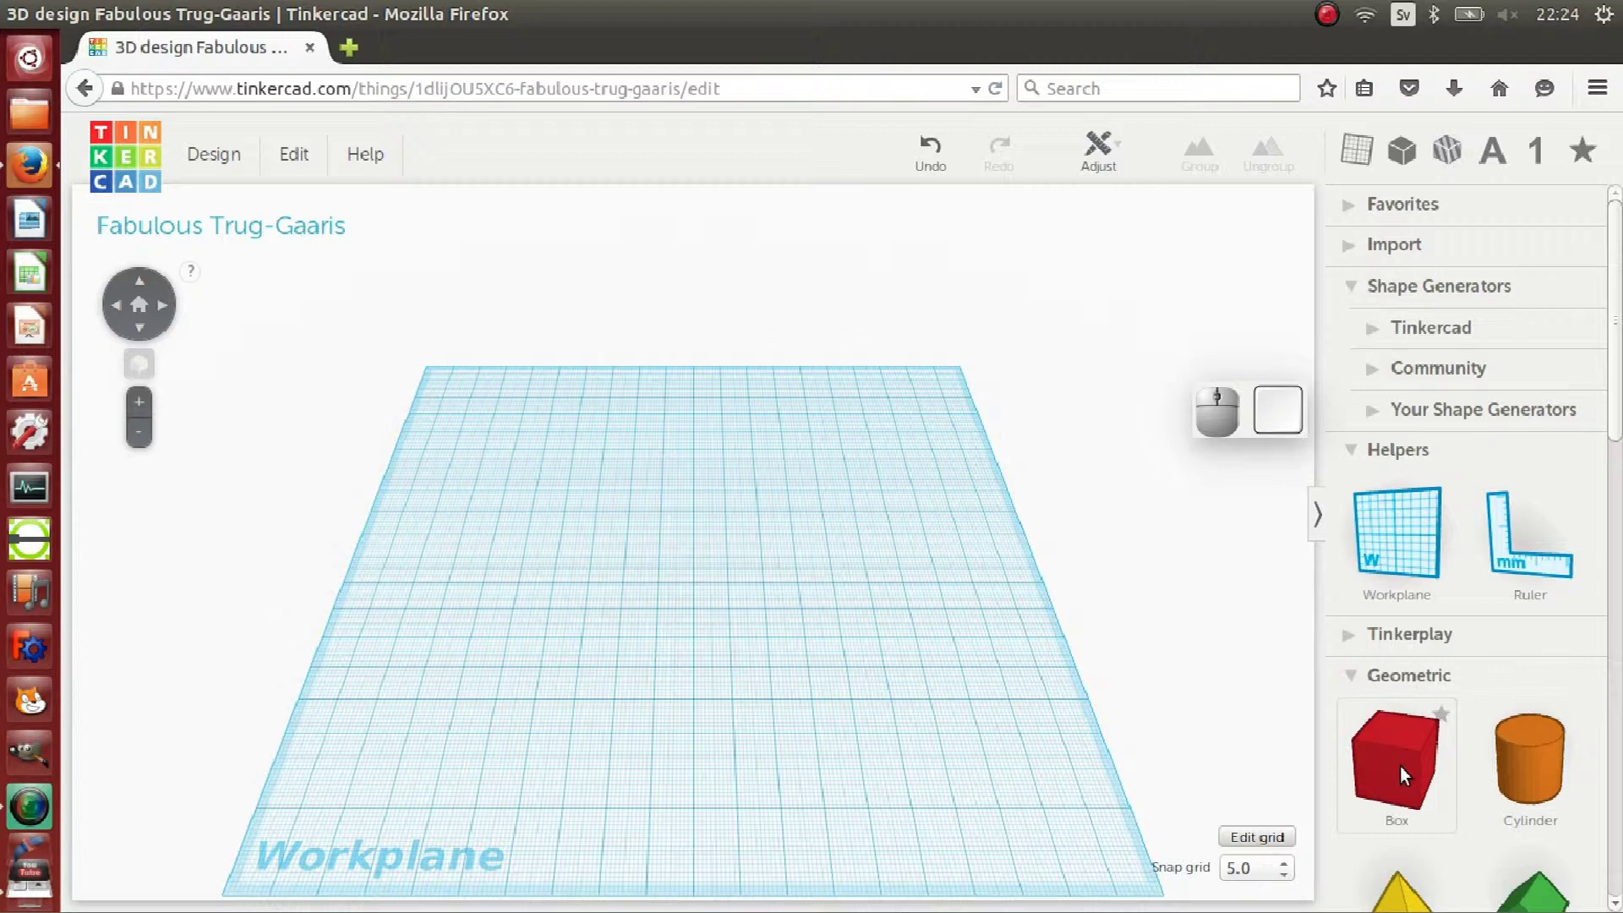
Step: Place a red 20 mm box on the workplane and zoom in on it
{"action": "left_click_drag", "start_coordinate": [1405, 774], "coordinate": [625, 564]}
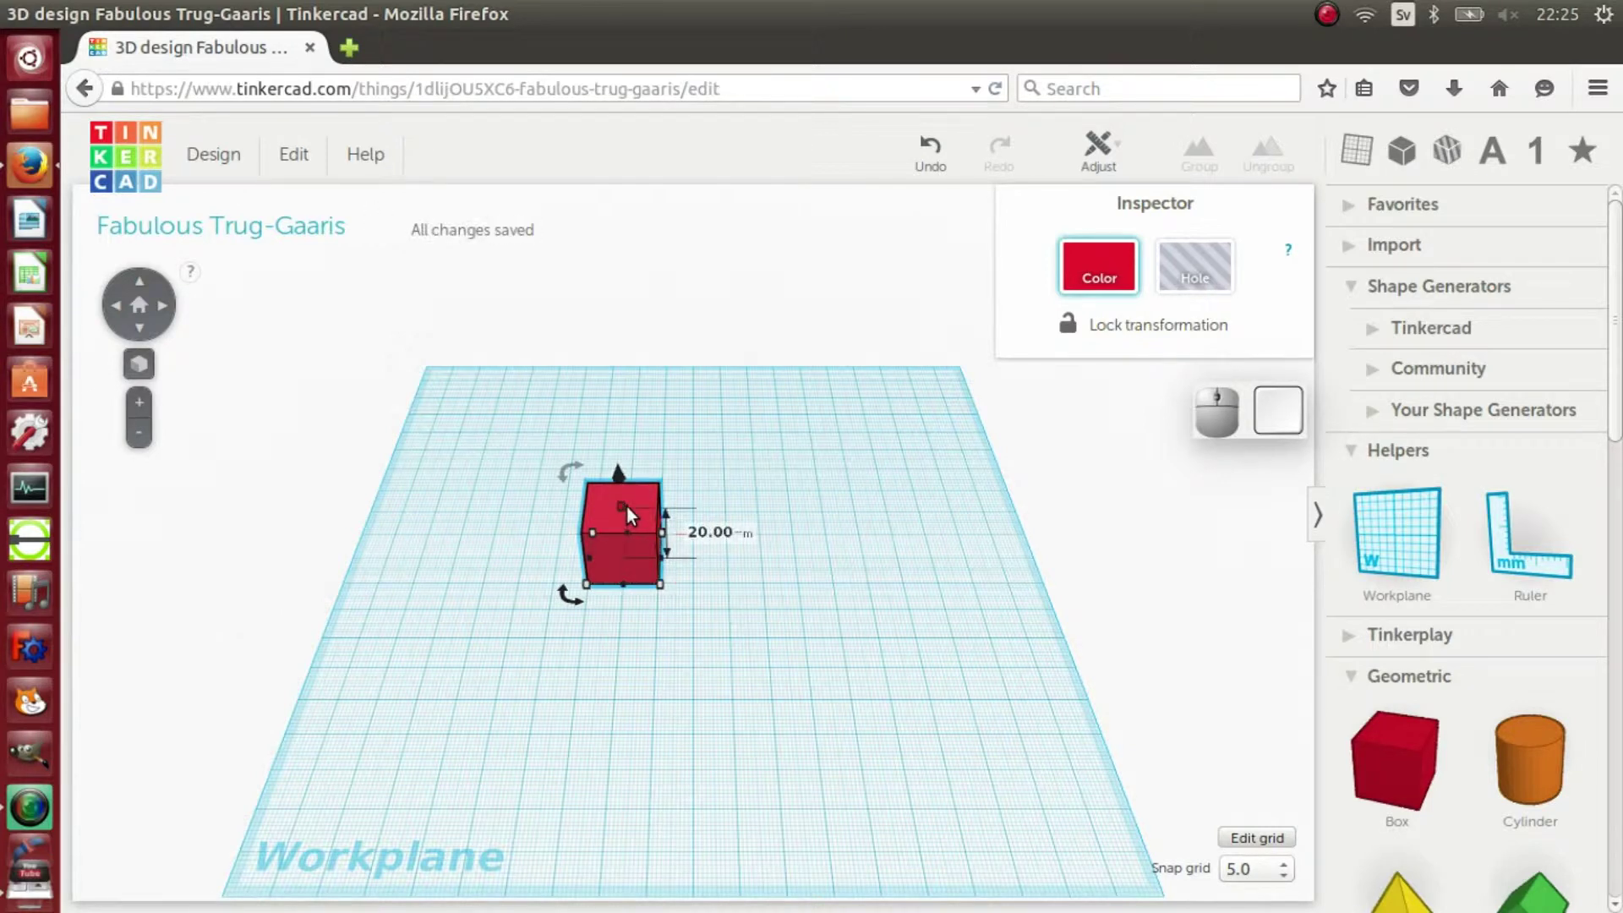
{"action": "scroll", "scroll_direction": "up", "scroll_amount": 3}
{"action": "scroll", "scroll_direction": "up", "scroll_amount": 3}
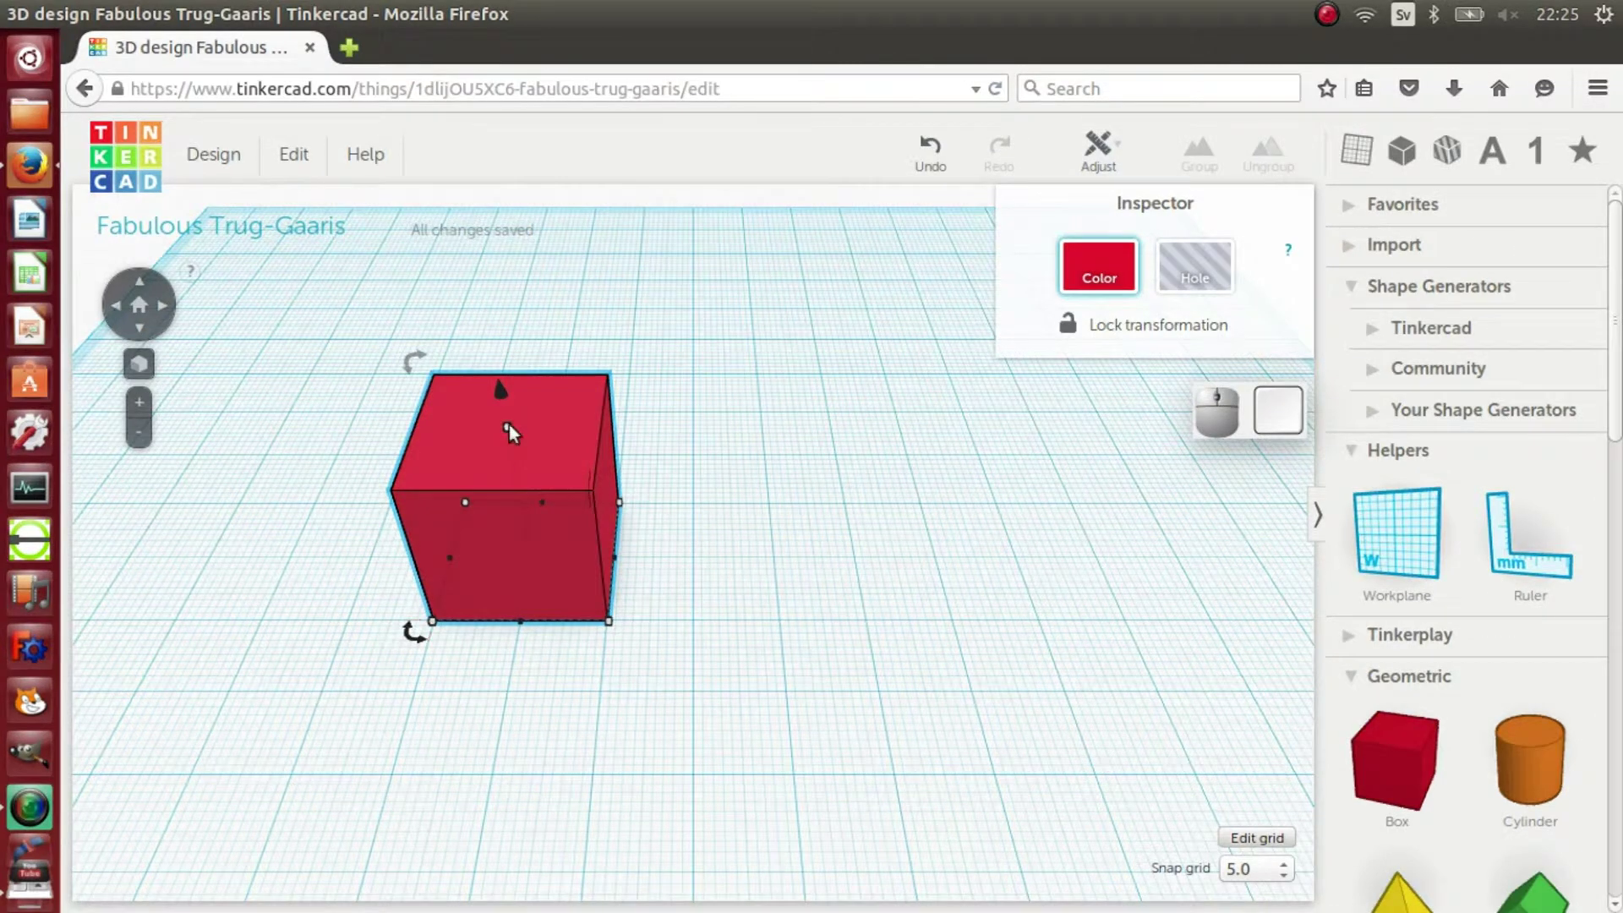
Step: Lower the box and stretch it sideways into a broad flat base plate about 70 mm deep
{"action": "left_click_drag", "start_coordinate": [514, 435], "coordinate": [533, 507]}
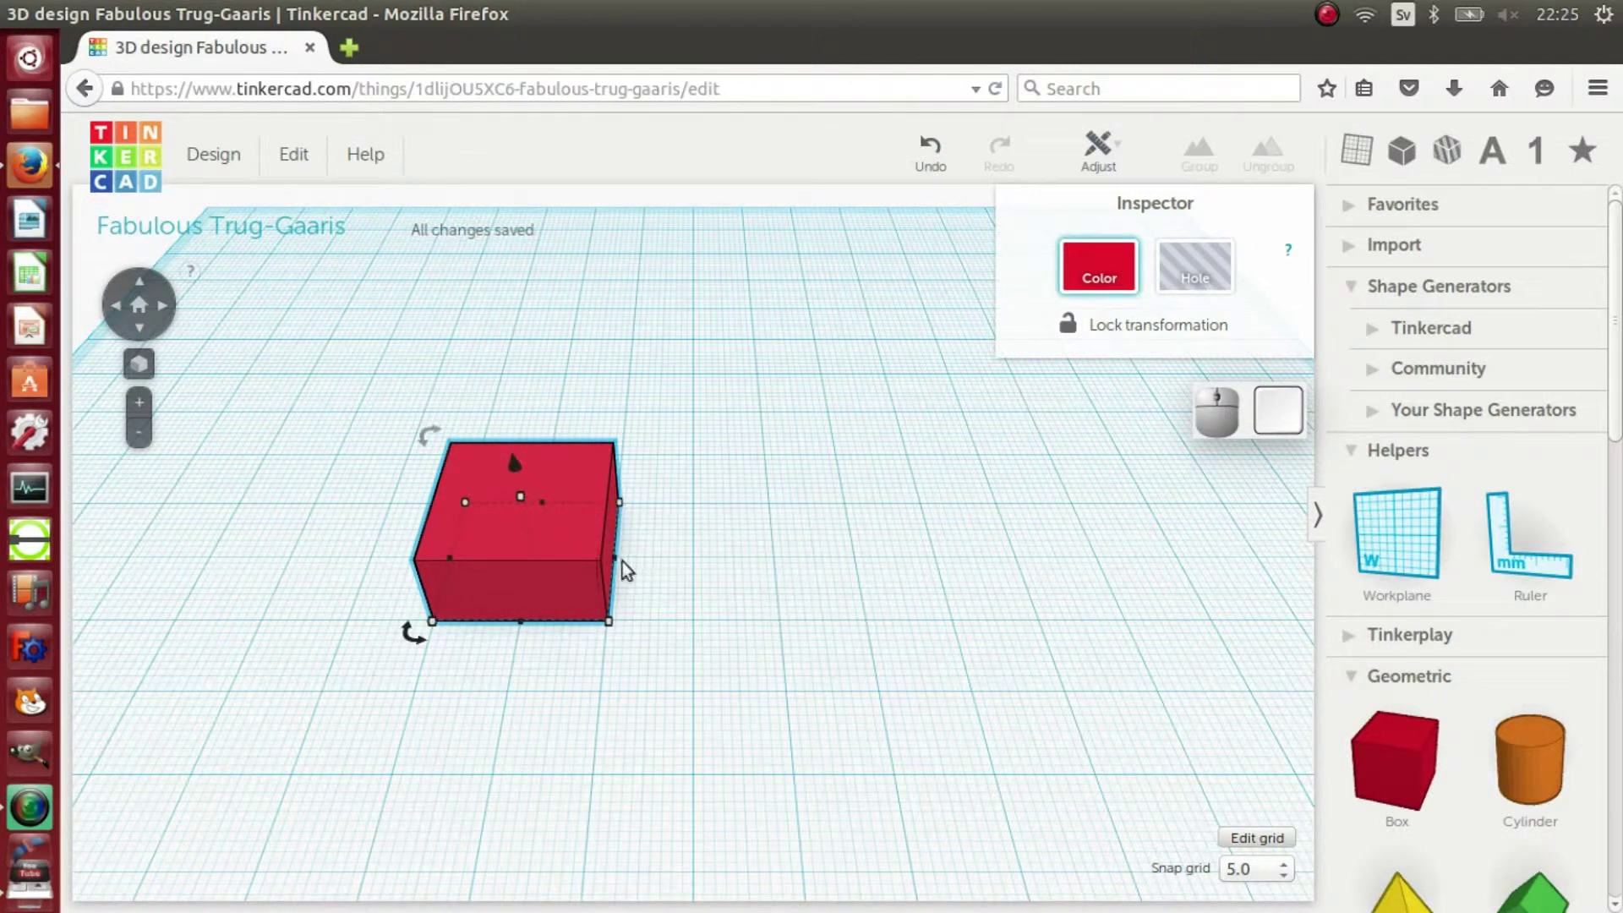
{"action": "left_click_drag", "start_coordinate": [624, 567], "coordinate": [939, 558]}
{"action": "scroll", "scroll_direction": "down", "scroll_amount": 3}
{"action": "left_click_drag", "start_coordinate": [841, 772], "coordinate": [836, 625]}
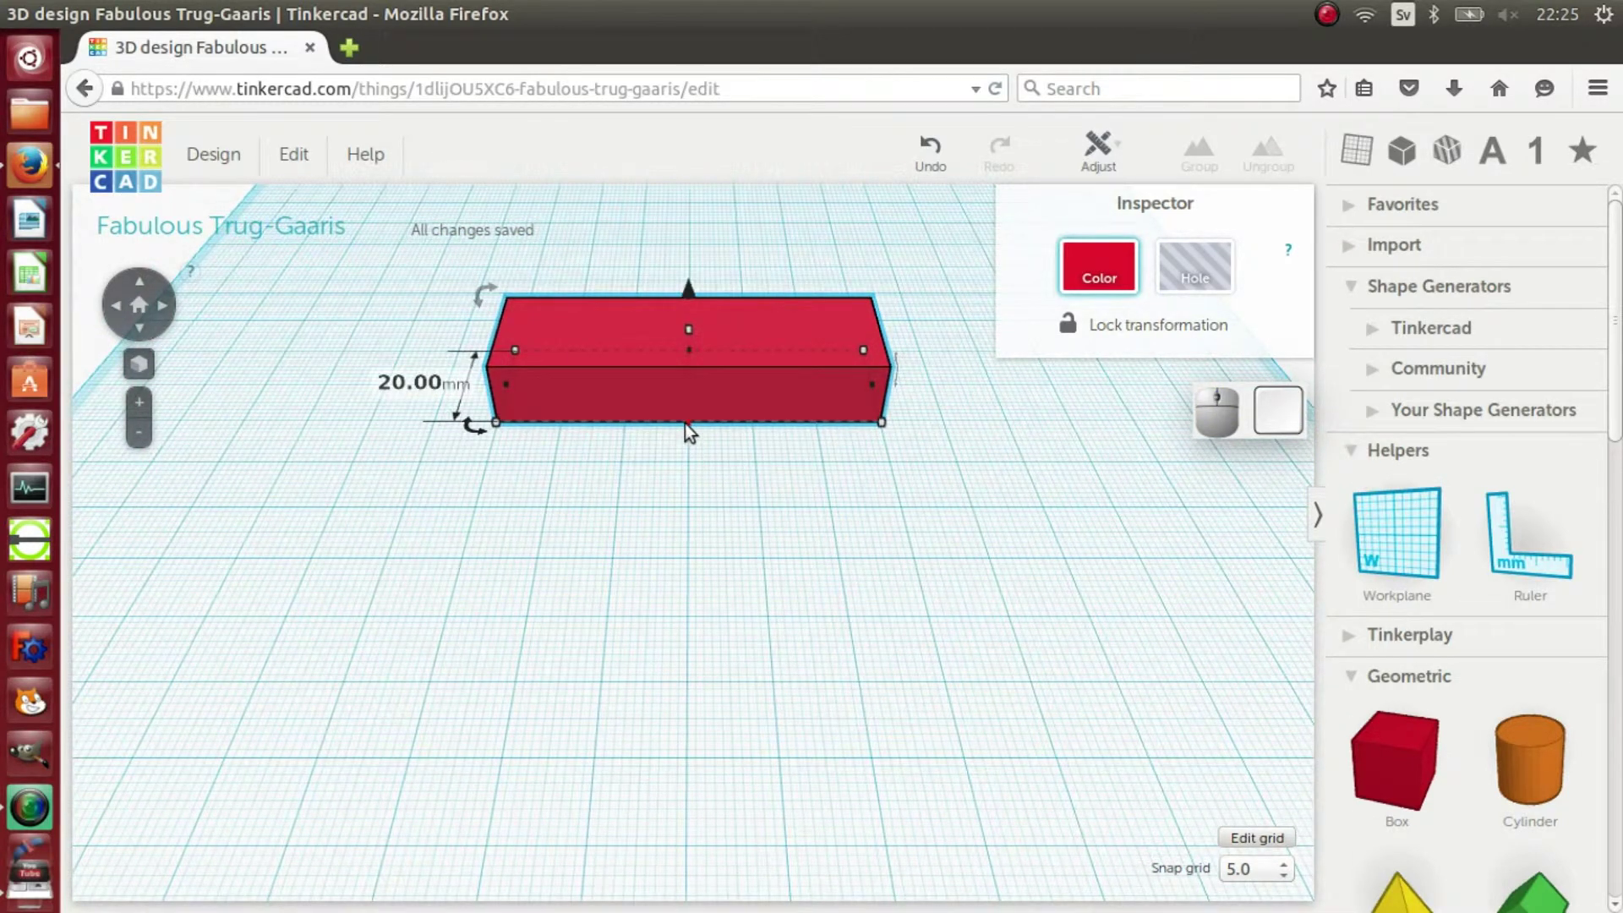
{"action": "left_click_drag", "start_coordinate": [695, 430], "coordinate": [701, 784]}
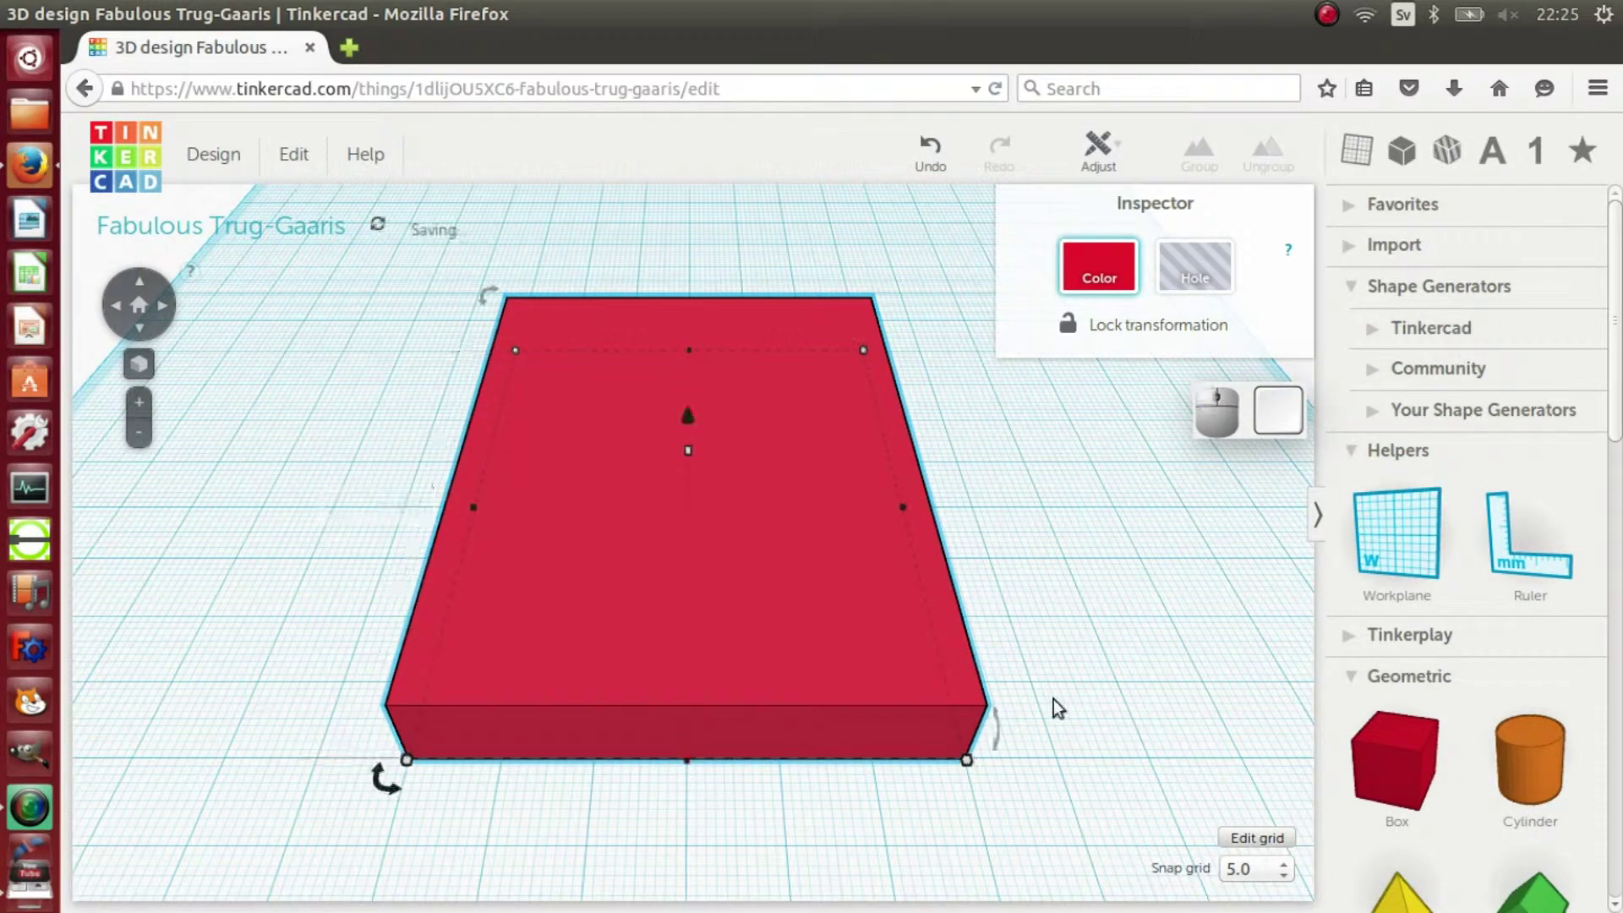
{"action": "scroll", "scroll_direction": "down", "scroll_amount": 3}
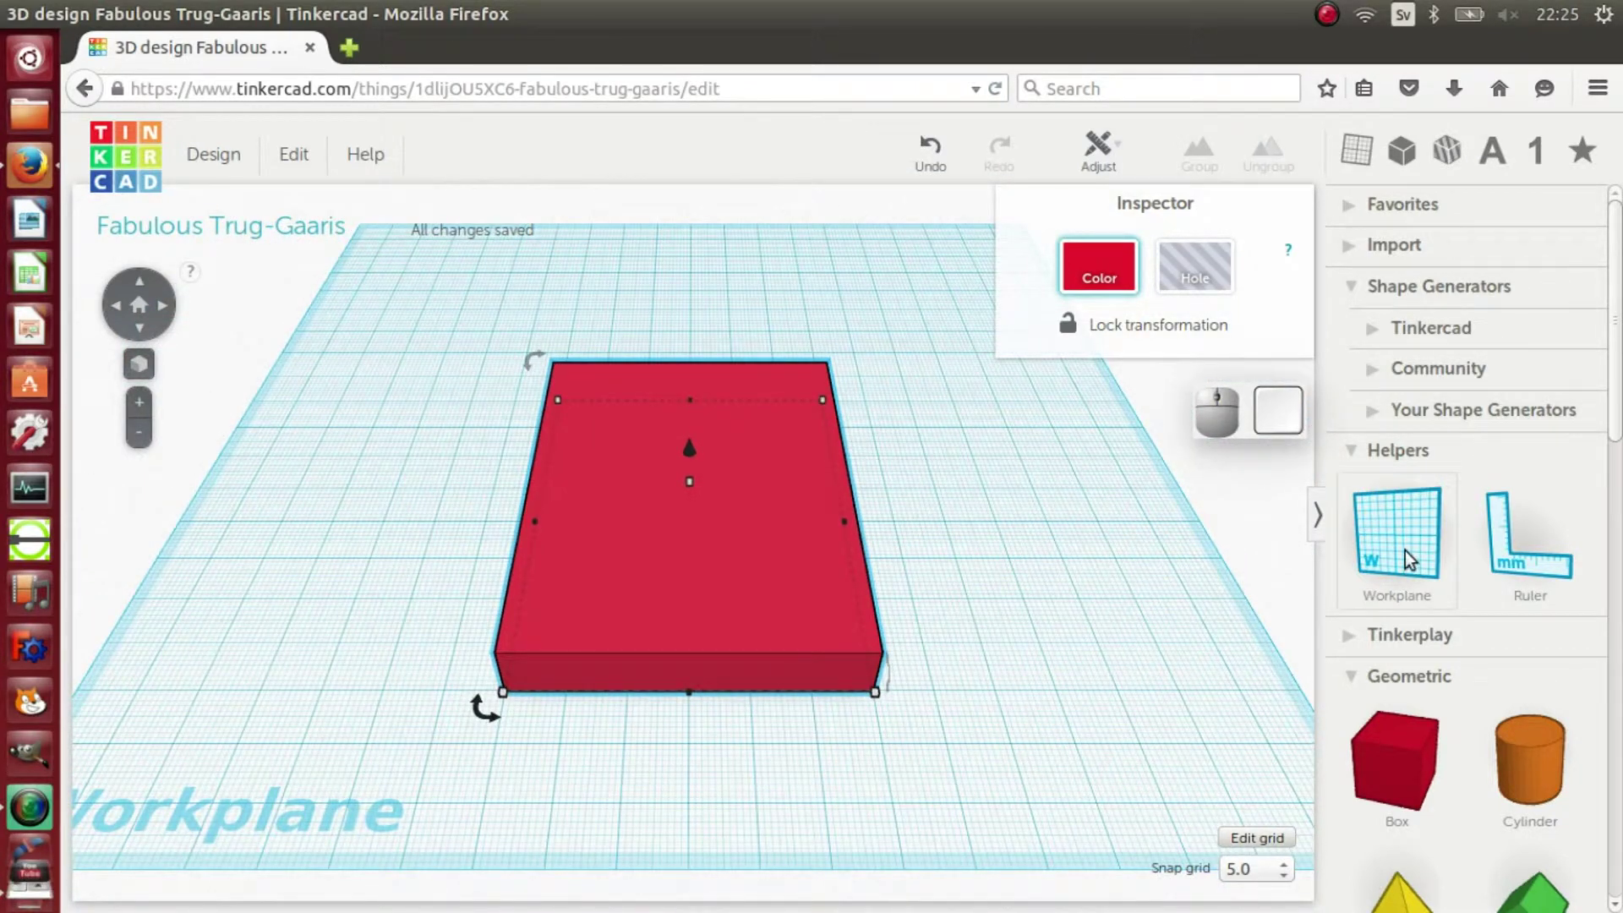
Step: Place a workplane on the base plate's top face and tilt the view back above it
{"action": "left_click_drag", "start_coordinate": [1413, 558], "coordinate": [781, 532]}
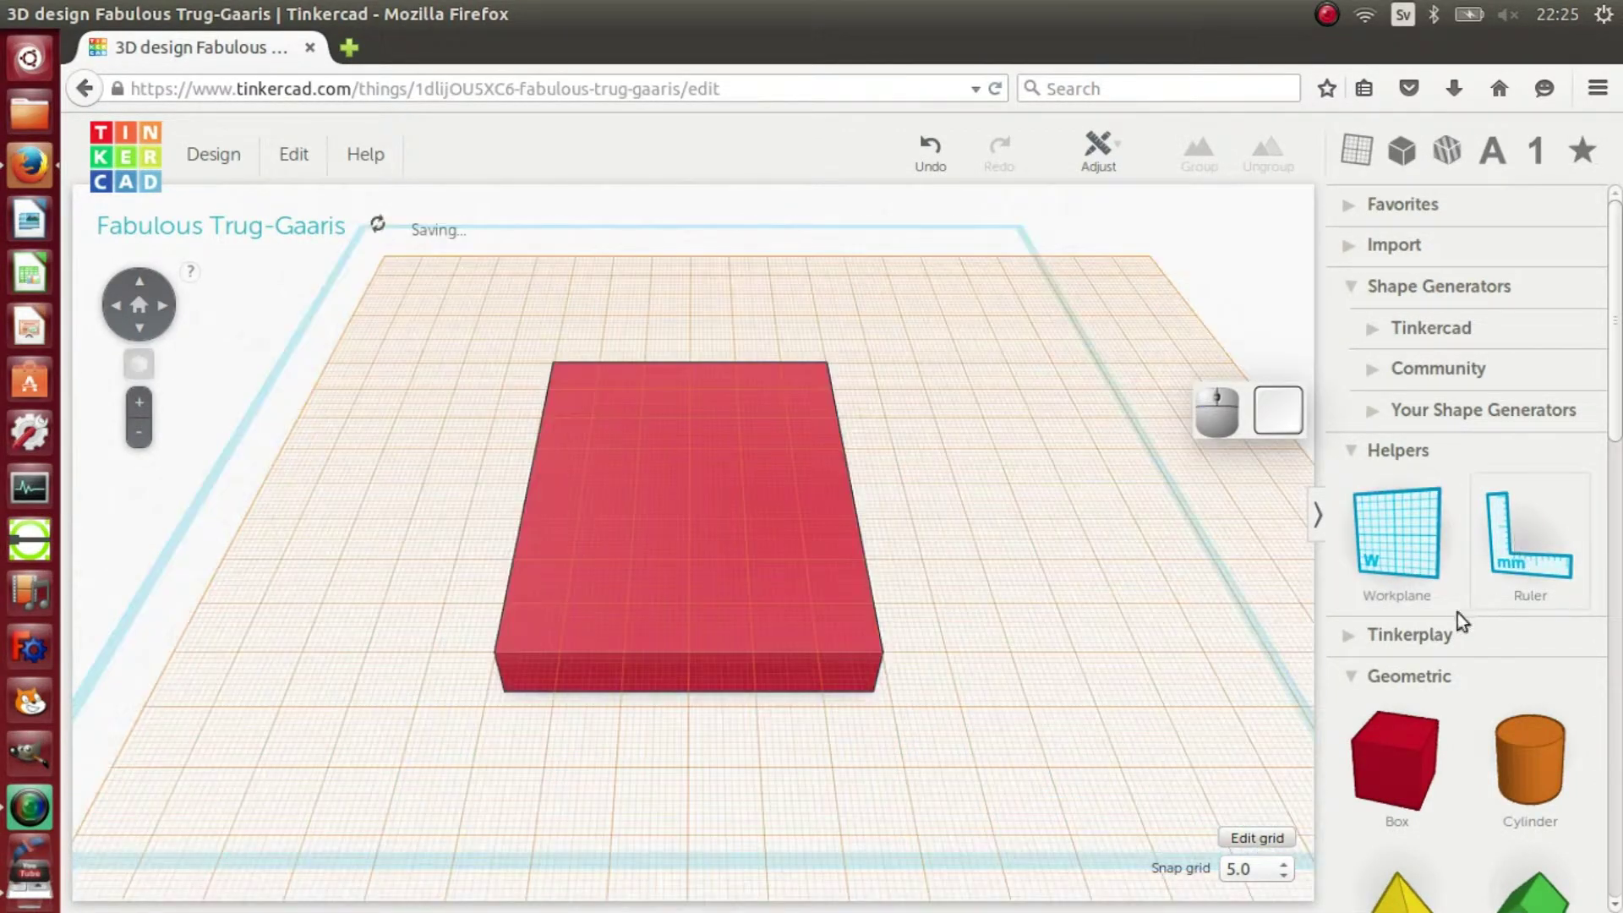
{"action": "left_click", "coordinate": [167, 314]}
{"action": "left_click", "coordinate": [144, 332]}
{"action": "left_click", "coordinate": [144, 331]}
{"action": "left_click", "coordinate": [144, 331]}
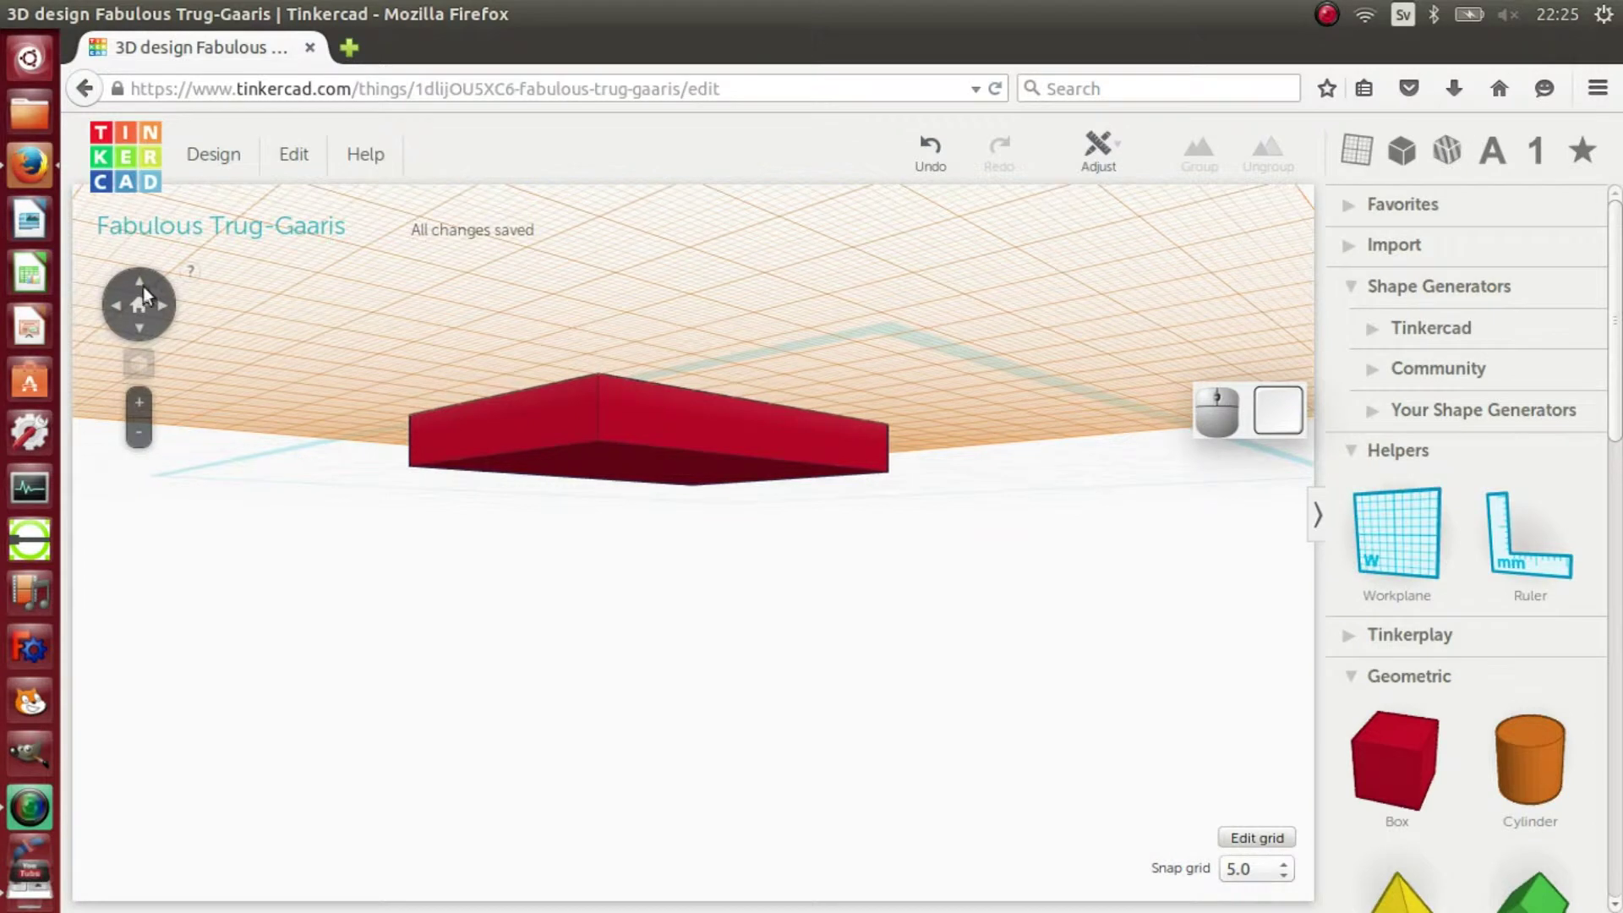
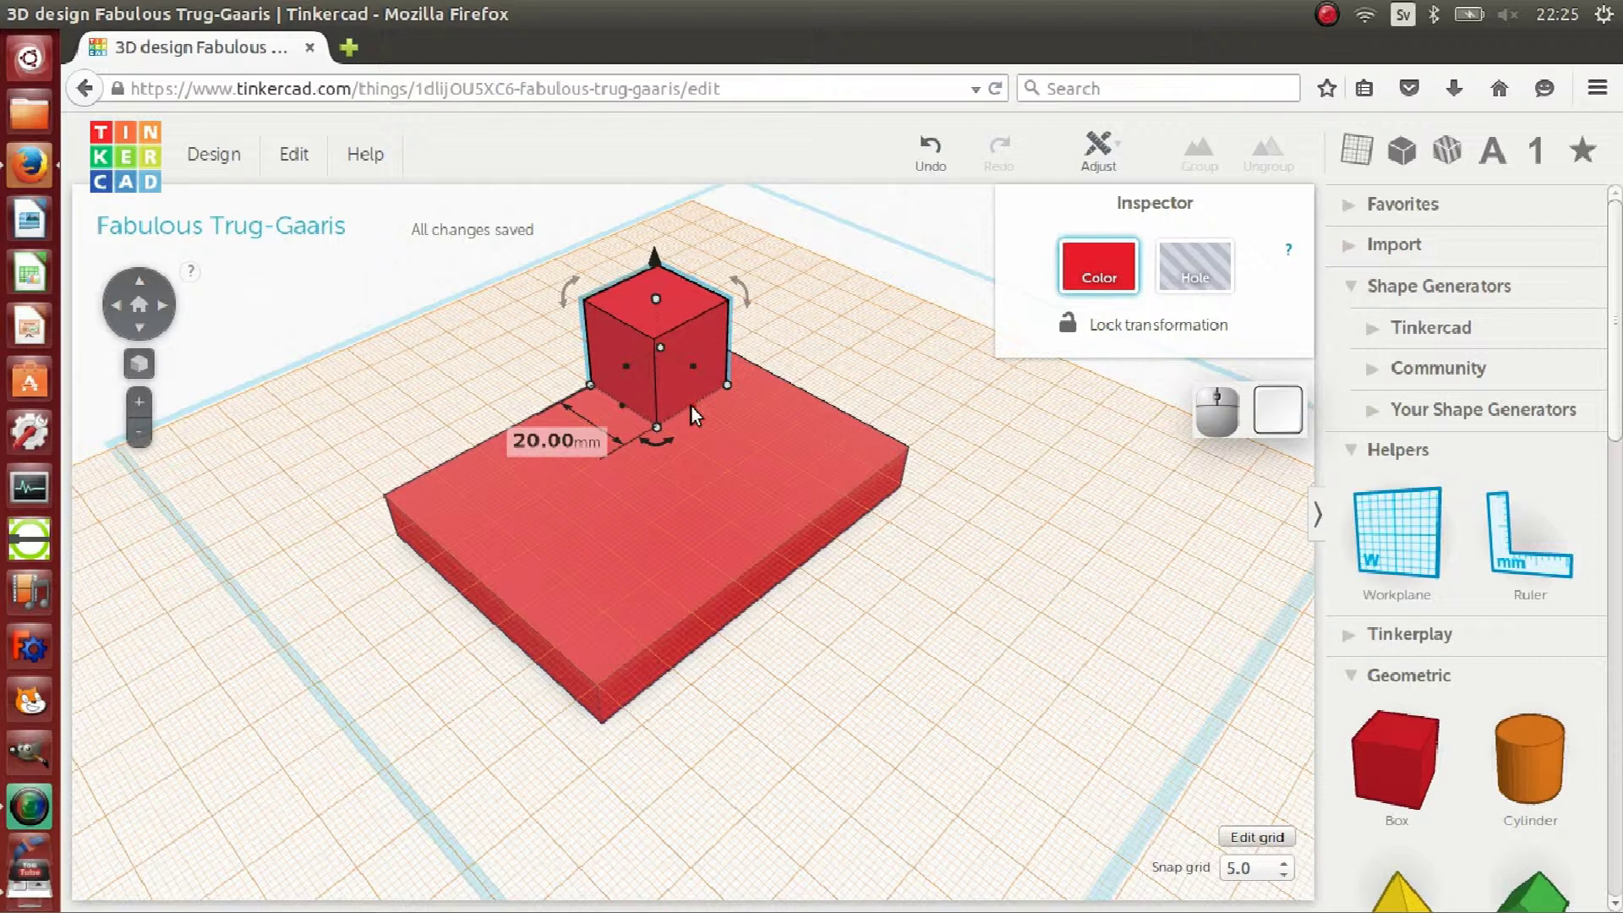
Step: Stretch the box to 60 mm along the plate, thin it to a narrow wall and raise it taller
{"action": "left_click_drag", "start_coordinate": [697, 414], "coordinate": [852, 506]}
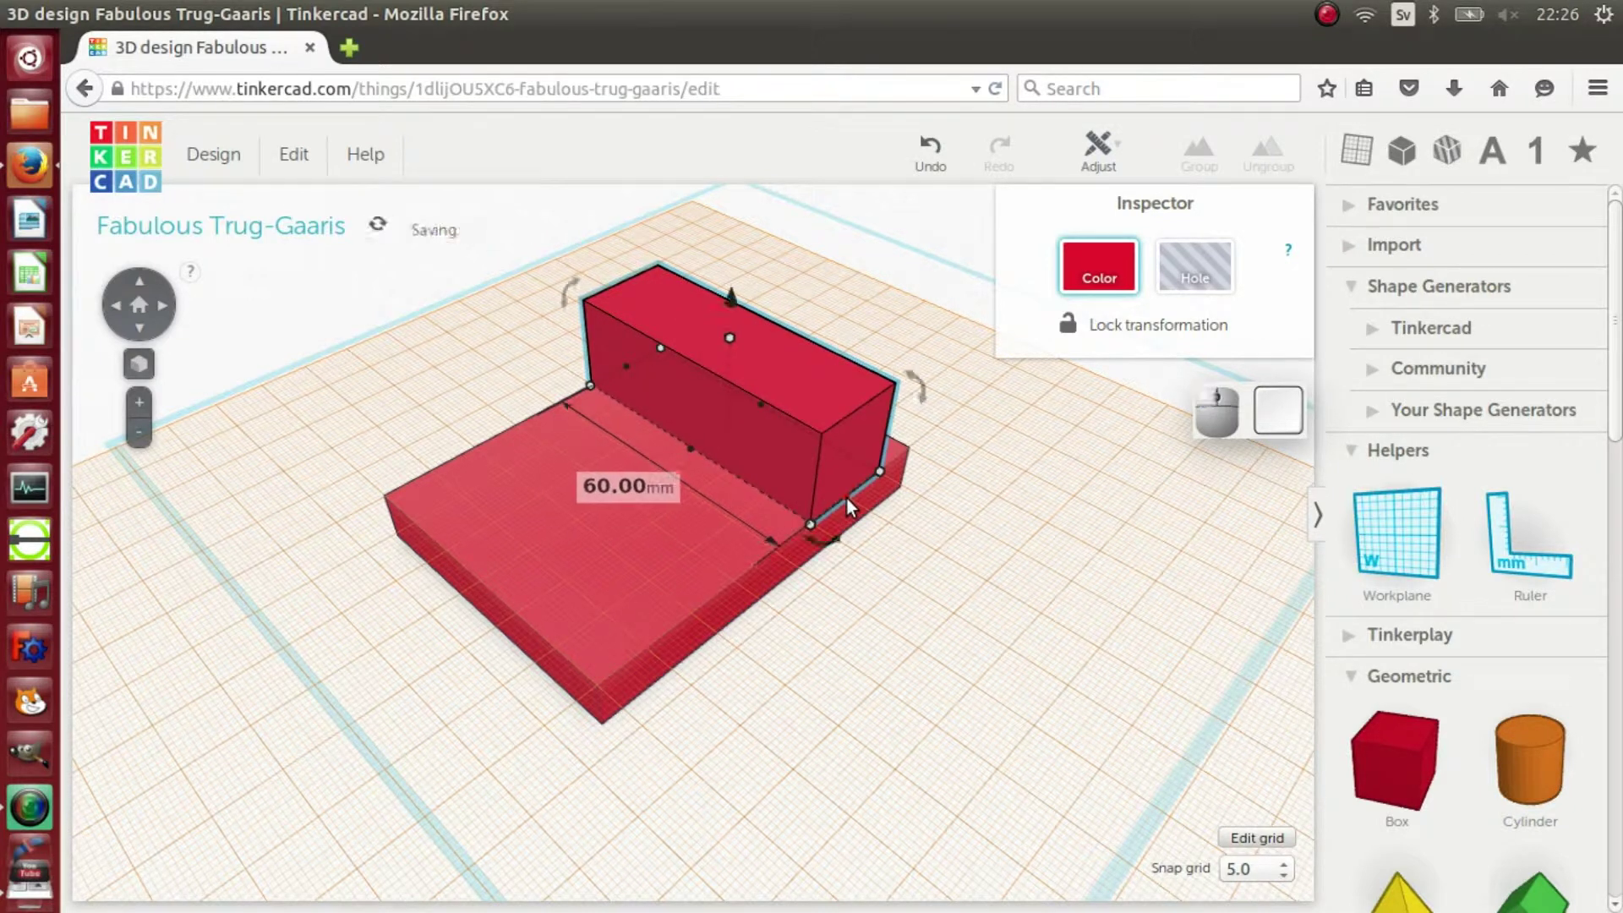
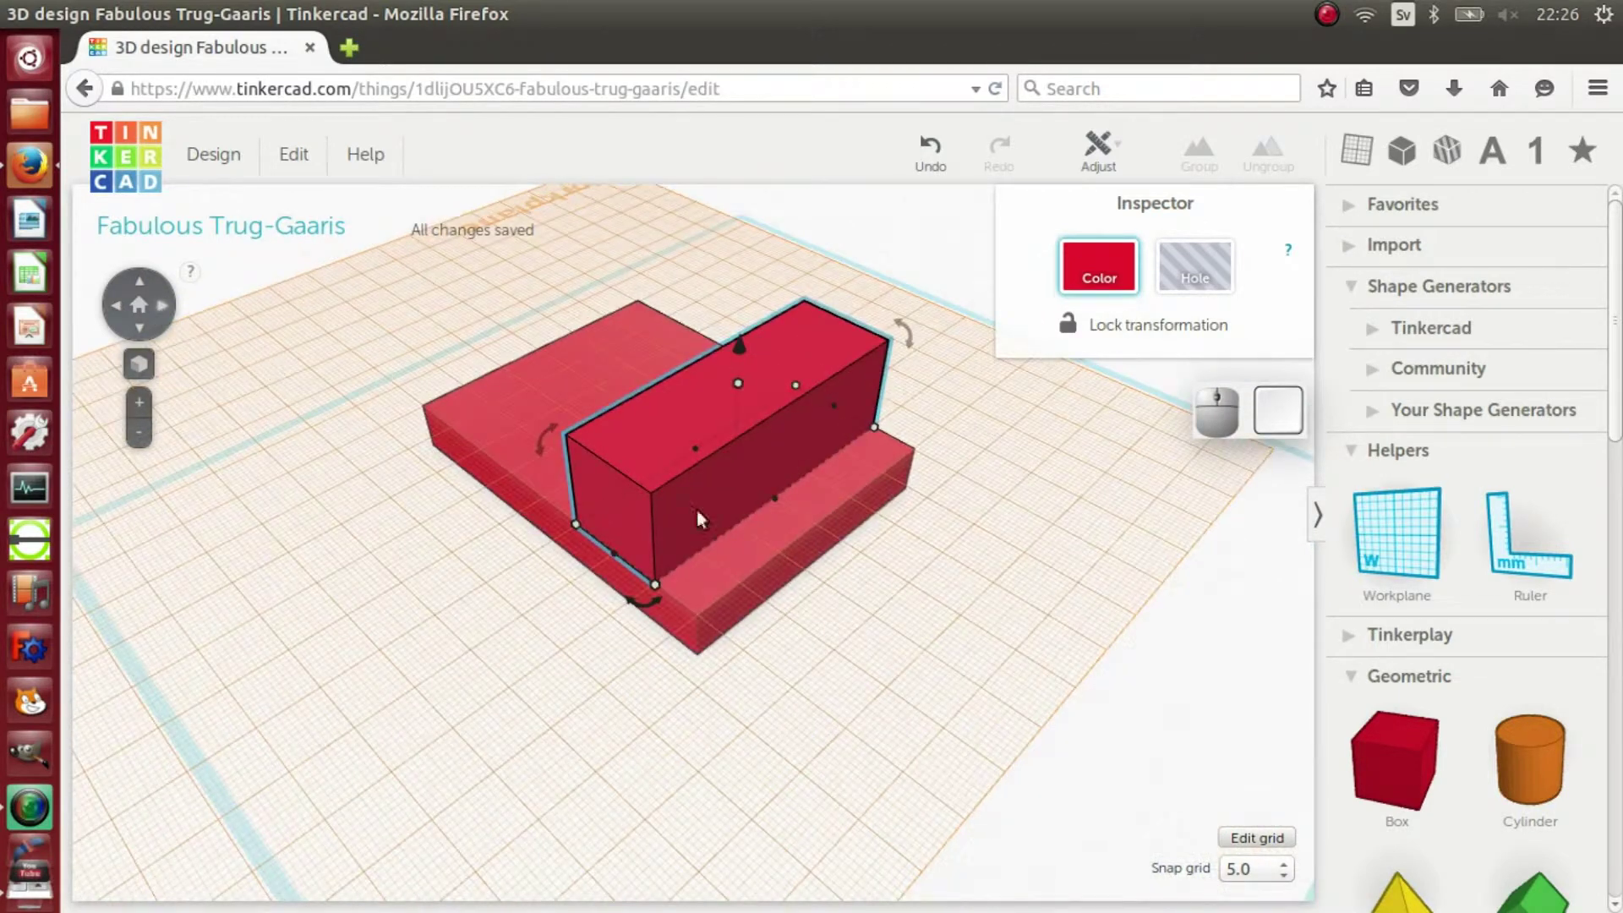
{"action": "left_click_drag", "start_coordinate": [782, 506], "coordinate": [738, 489]}
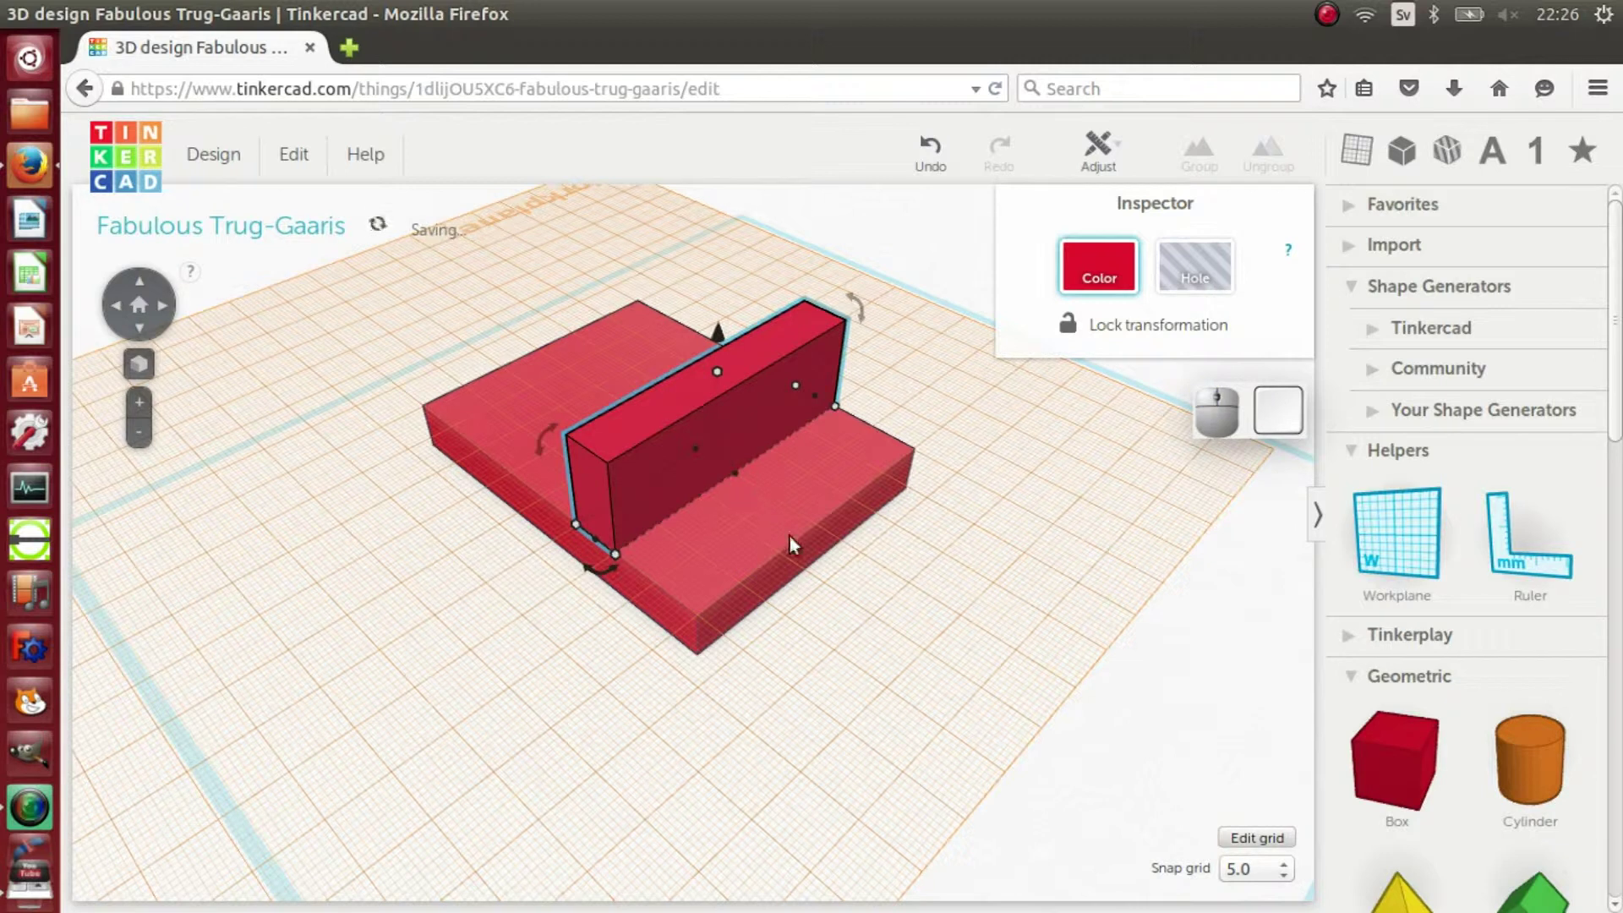
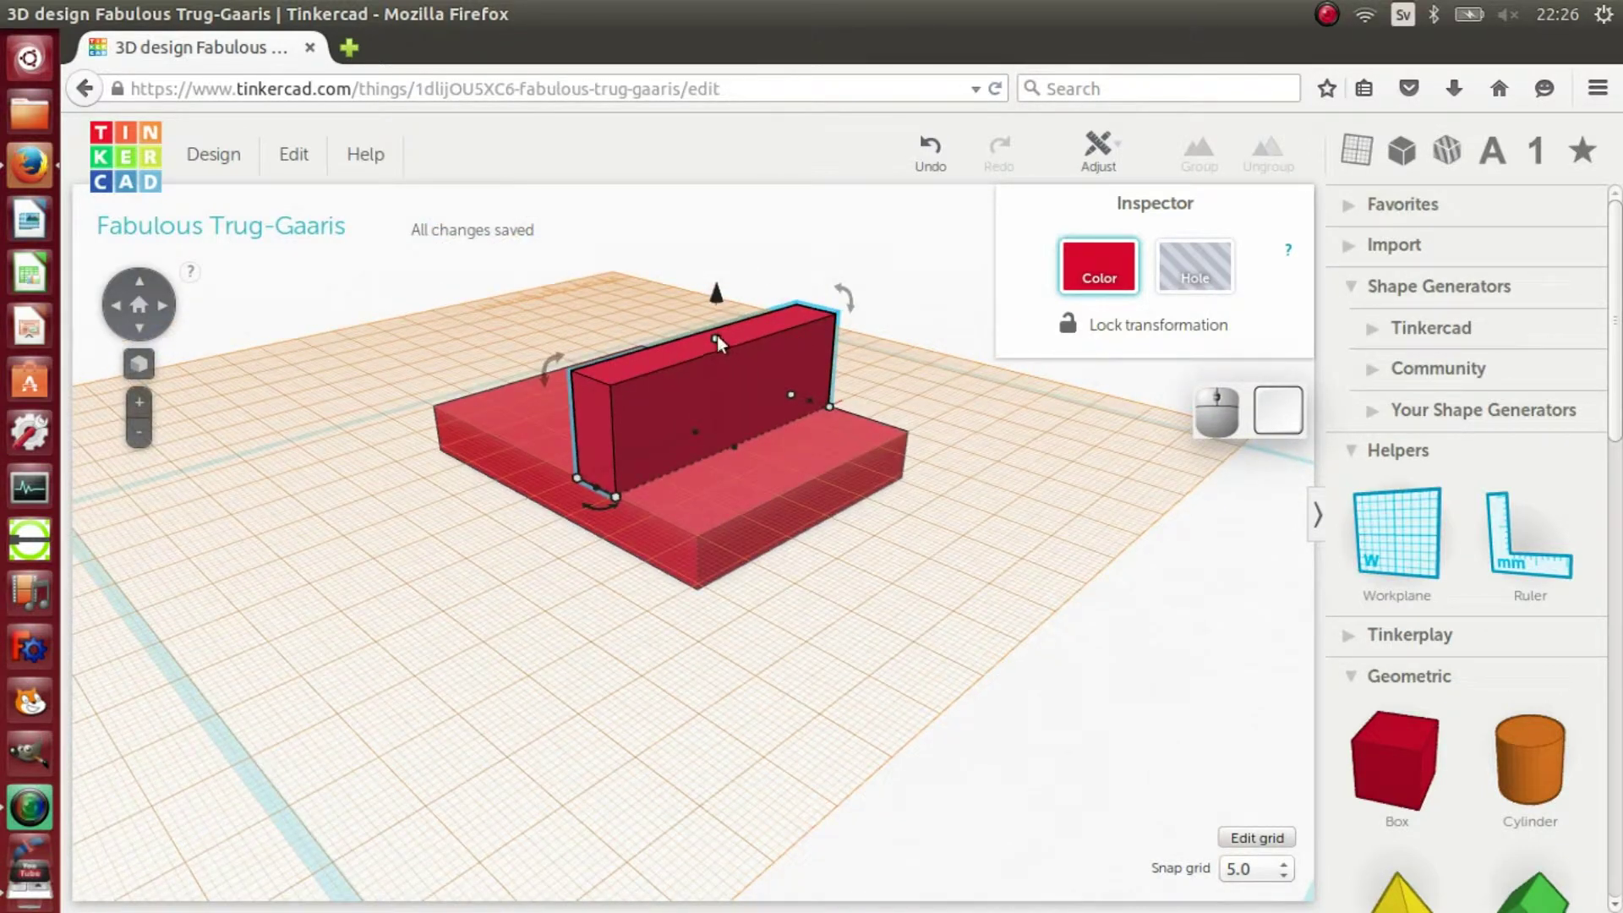
{"action": "left_click_drag", "start_coordinate": [723, 344], "coordinate": [725, 234]}
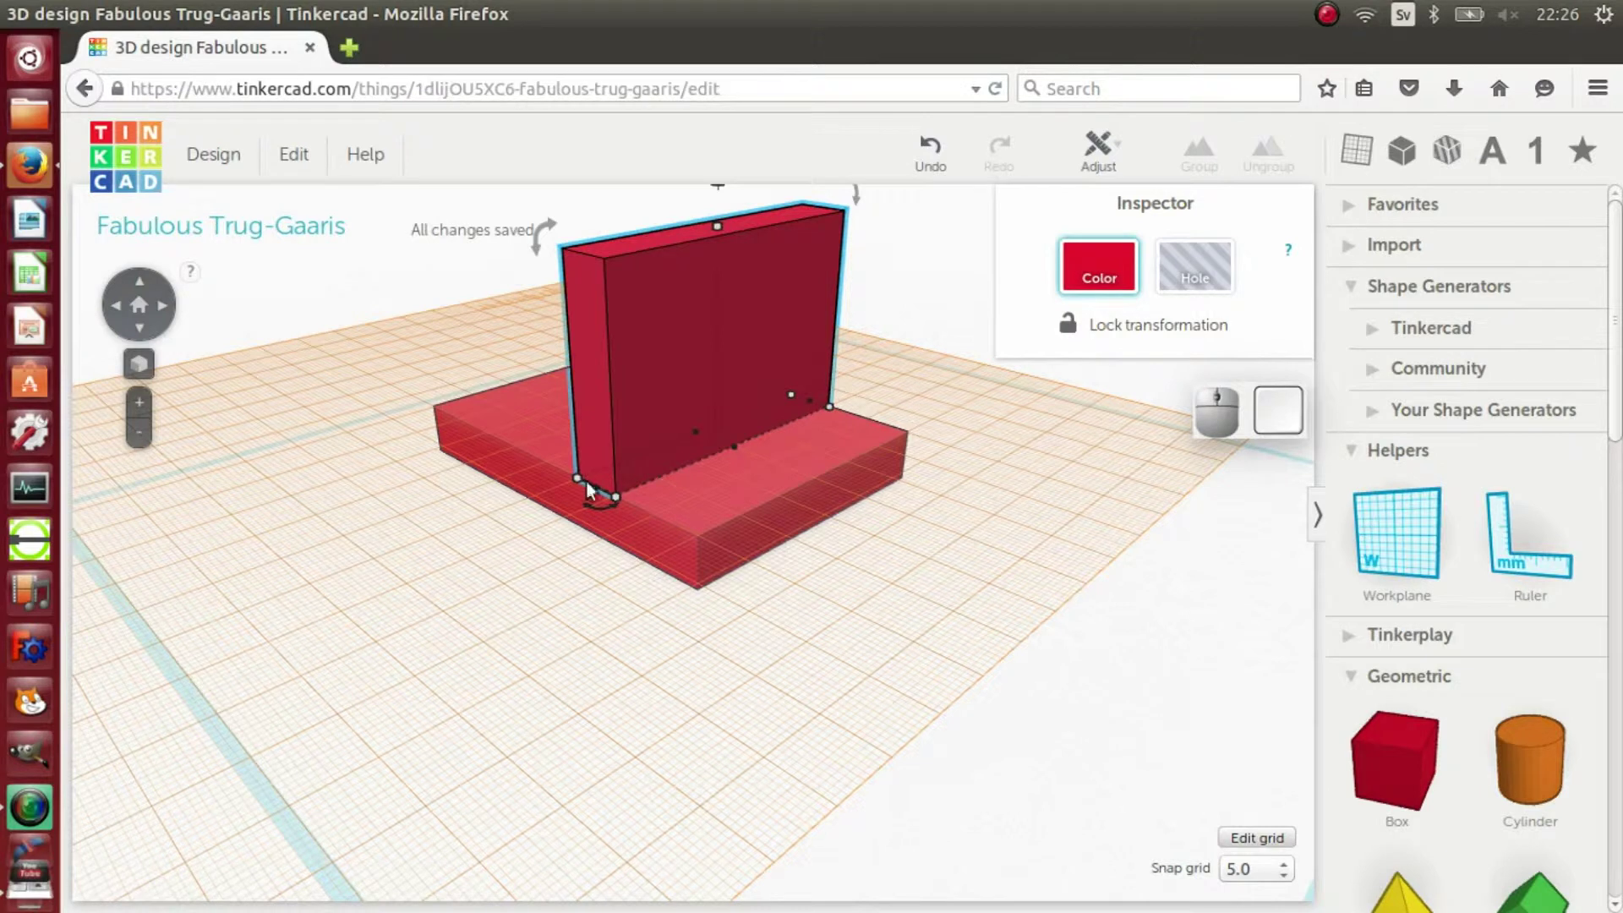
{"action": "middle_click", "coordinate": [1041, 442]}
{"action": "scroll", "scroll_direction": "down", "scroll_amount": 3}
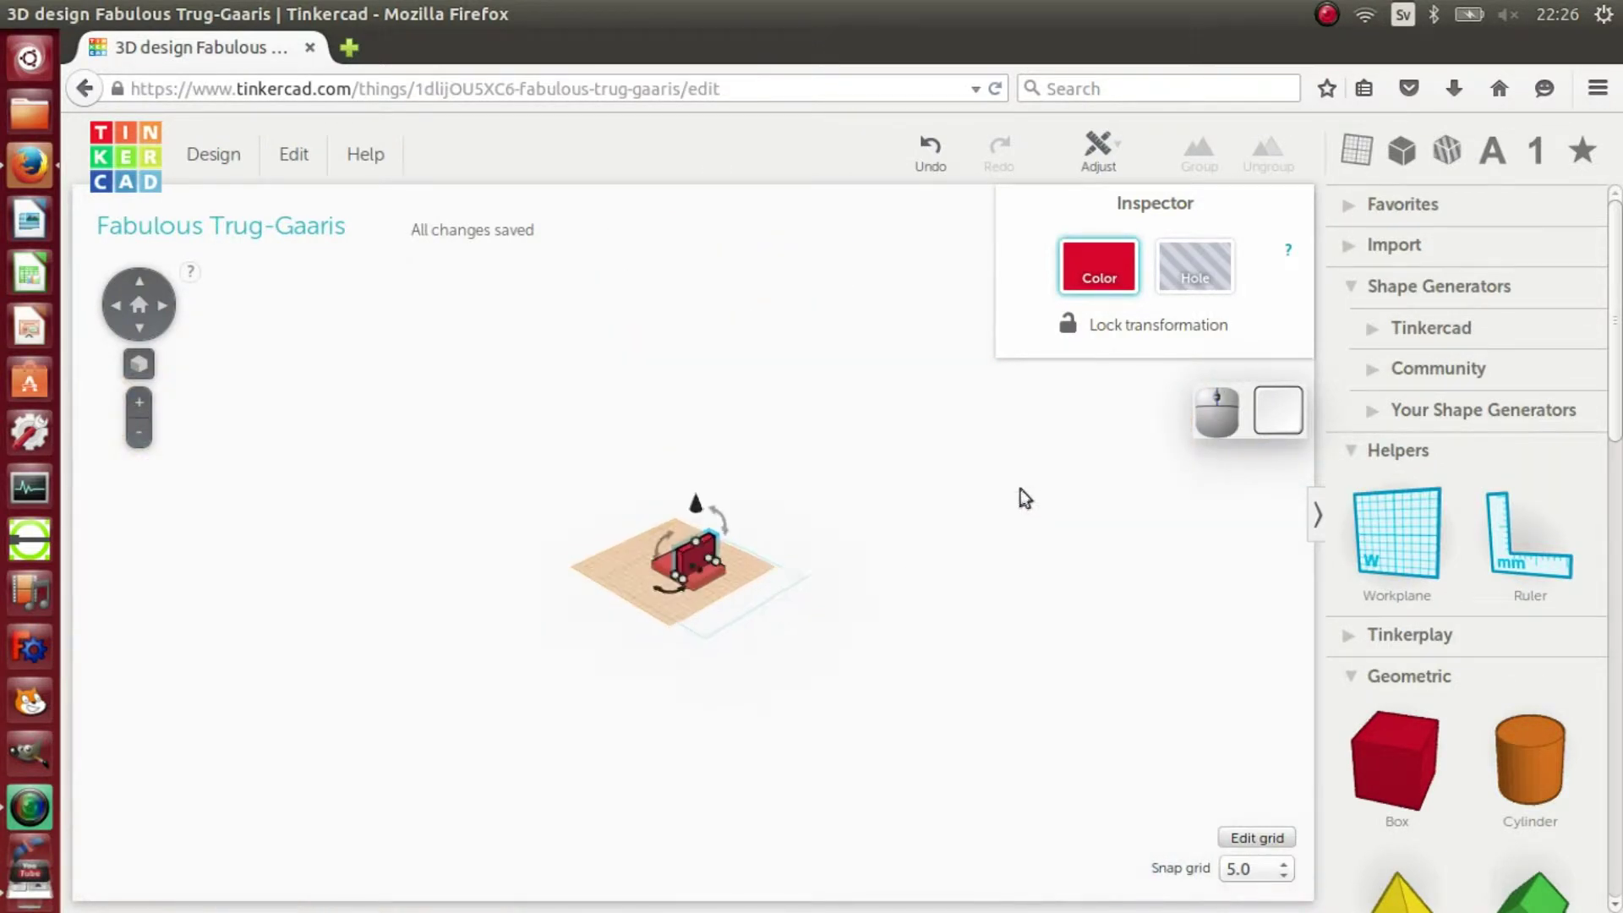
Step: Find the half-cylinder in the shape panel and place a workplane on the wall's top face
{"action": "scroll", "scroll_direction": "up", "scroll_amount": 3}
{"action": "scroll", "scroll_direction": "up", "scroll_amount": 3}
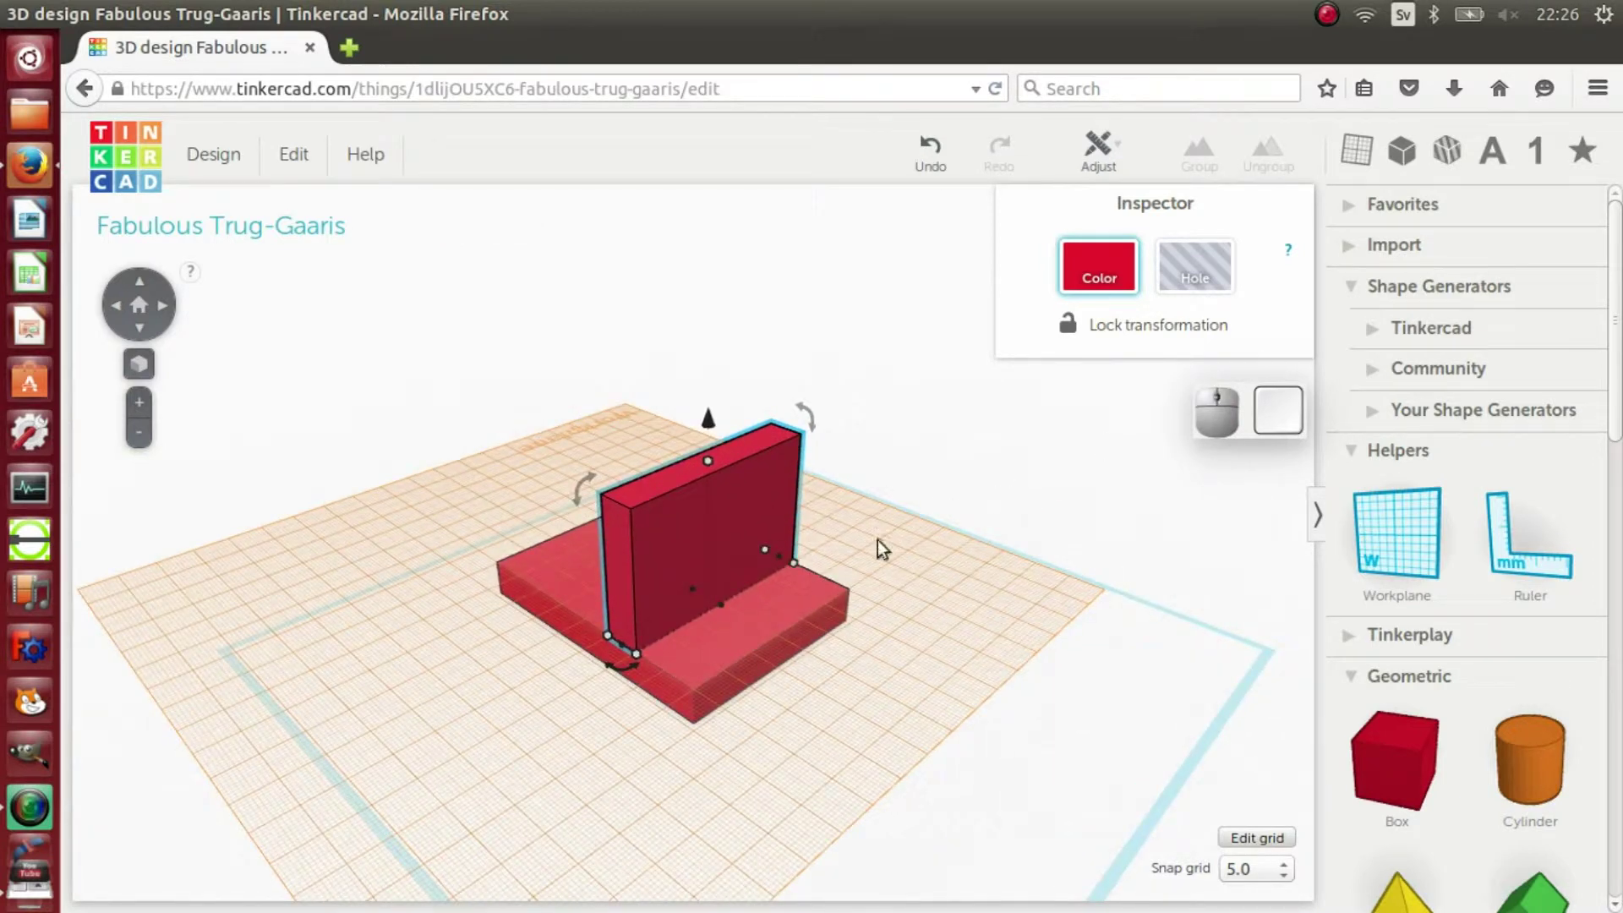
{"action": "scroll", "scroll_direction": "up", "scroll_amount": 3}
{"action": "scroll", "scroll_direction": "down", "scroll_amount": 3}
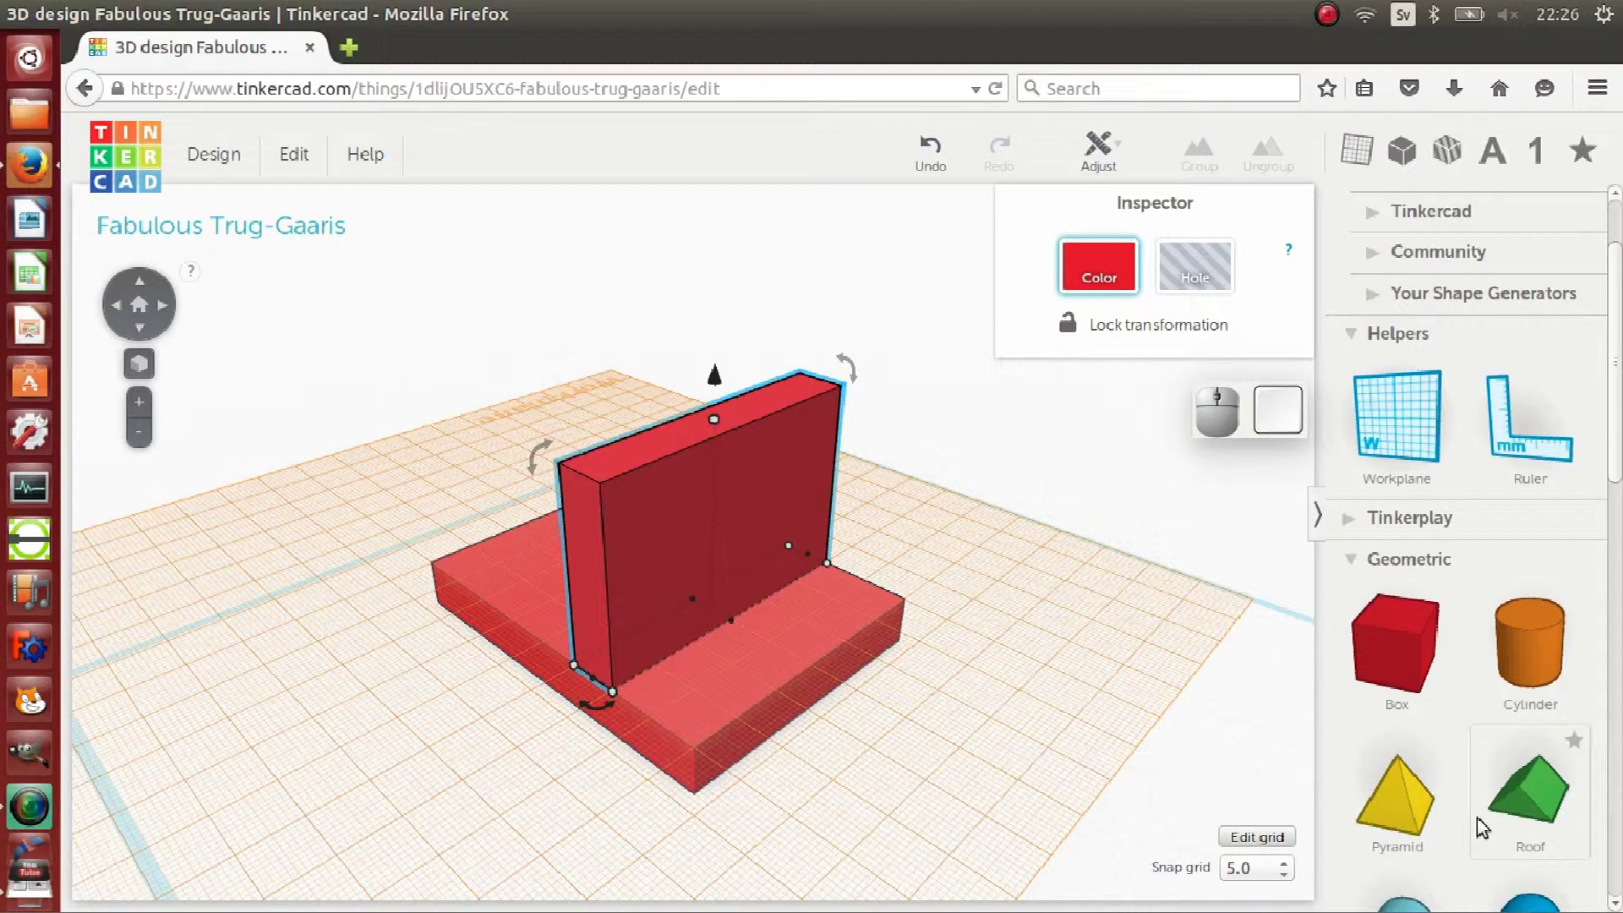
{"action": "scroll", "scroll_direction": "down", "scroll_amount": 3}
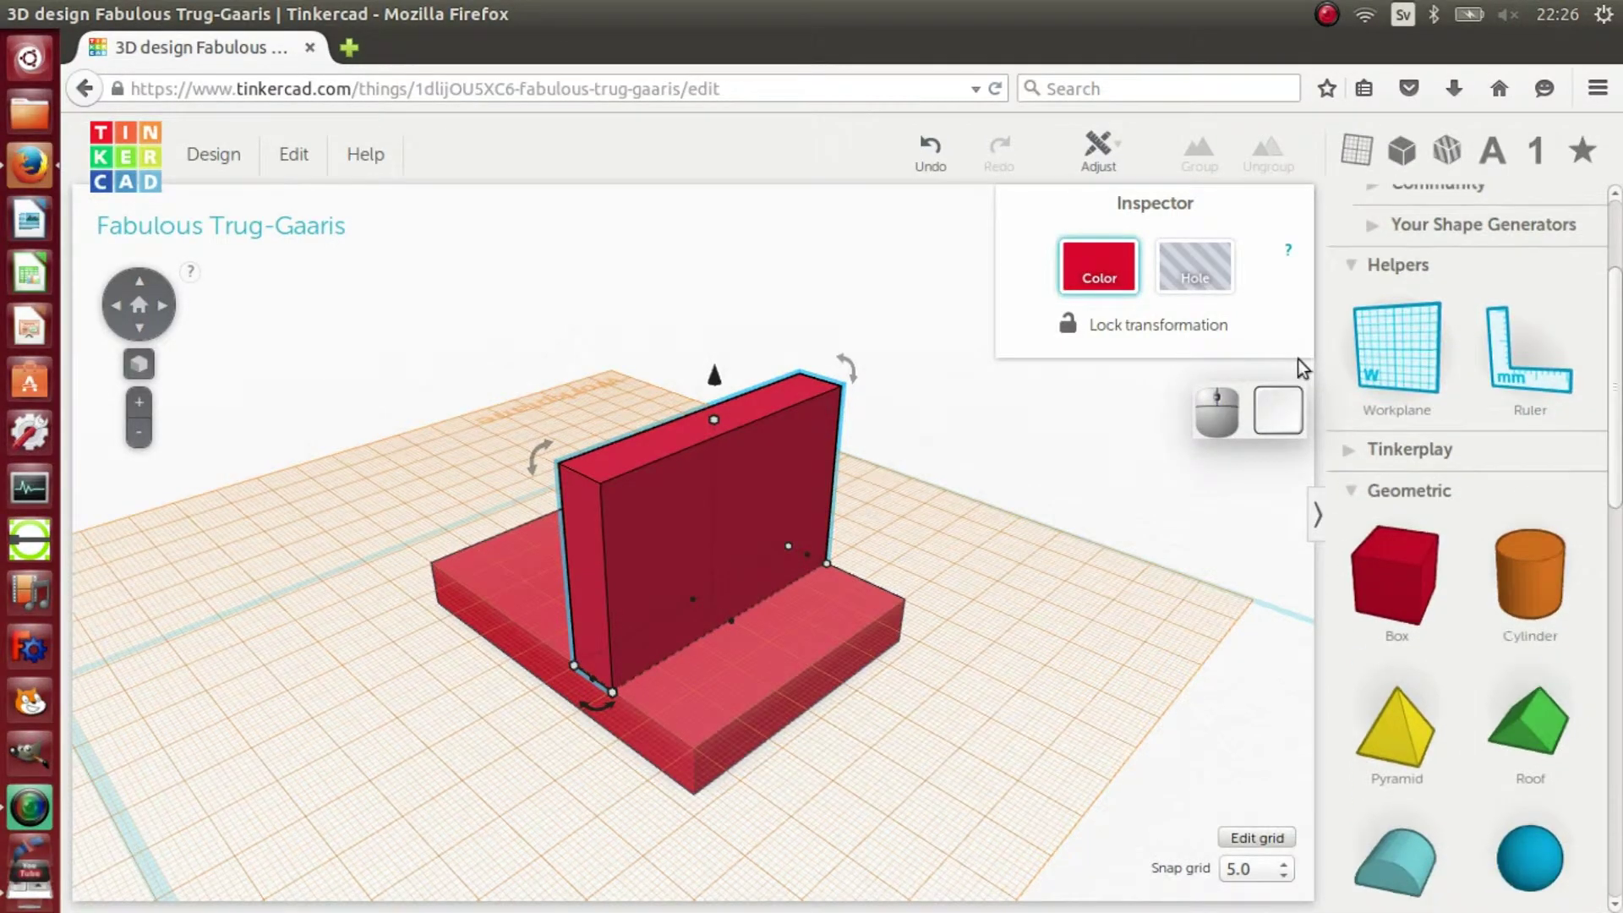
{"action": "left_click_drag", "start_coordinate": [1407, 361], "coordinate": [781, 404]}
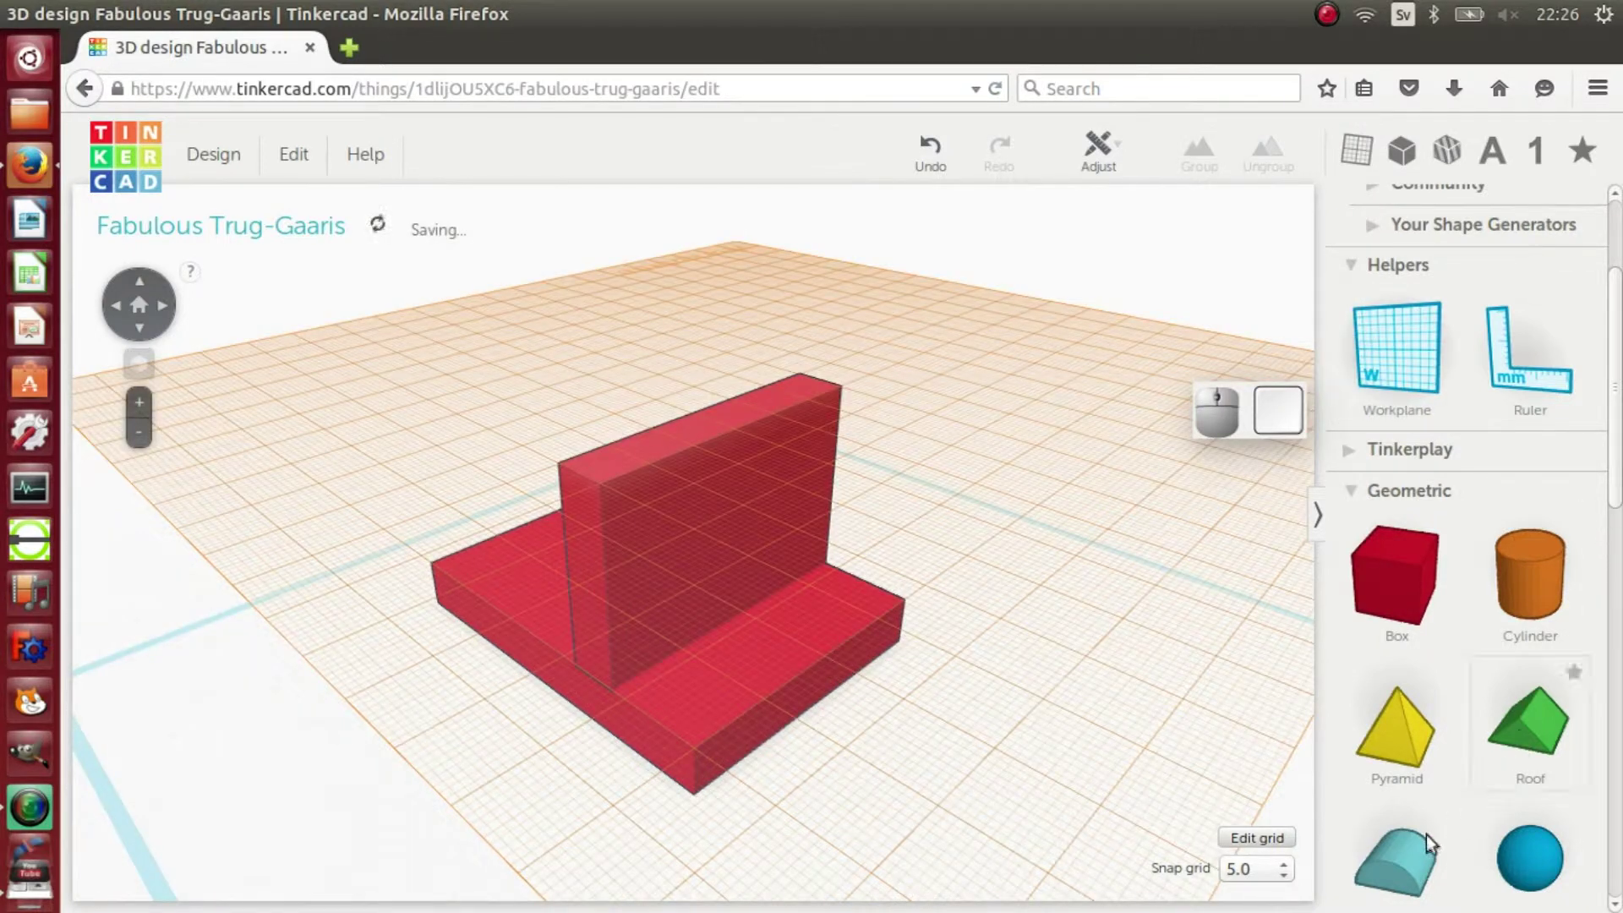
Step: Add a half-cylinder on the wall's top, stretch it to the full wall width and raise it into a tall semicircle
{"action": "left_click_drag", "start_coordinate": [1424, 879], "coordinate": [813, 415]}
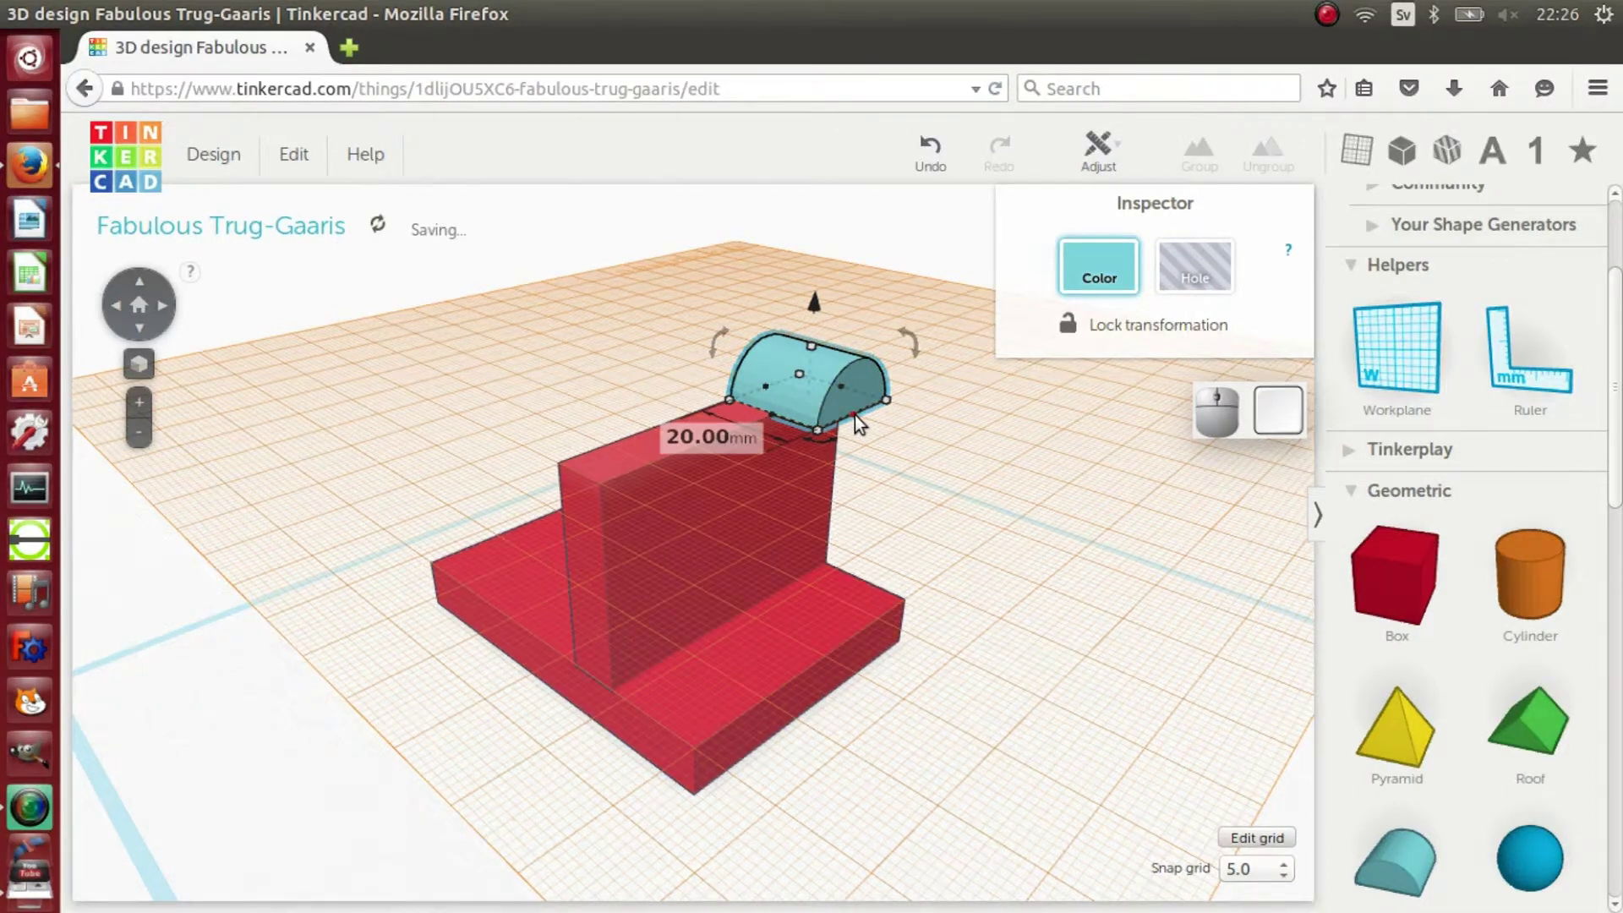
{"action": "left_click_drag", "start_coordinate": [863, 419], "coordinate": [819, 406]}
{"action": "left_click_drag", "start_coordinate": [758, 415], "coordinate": [662, 464]}
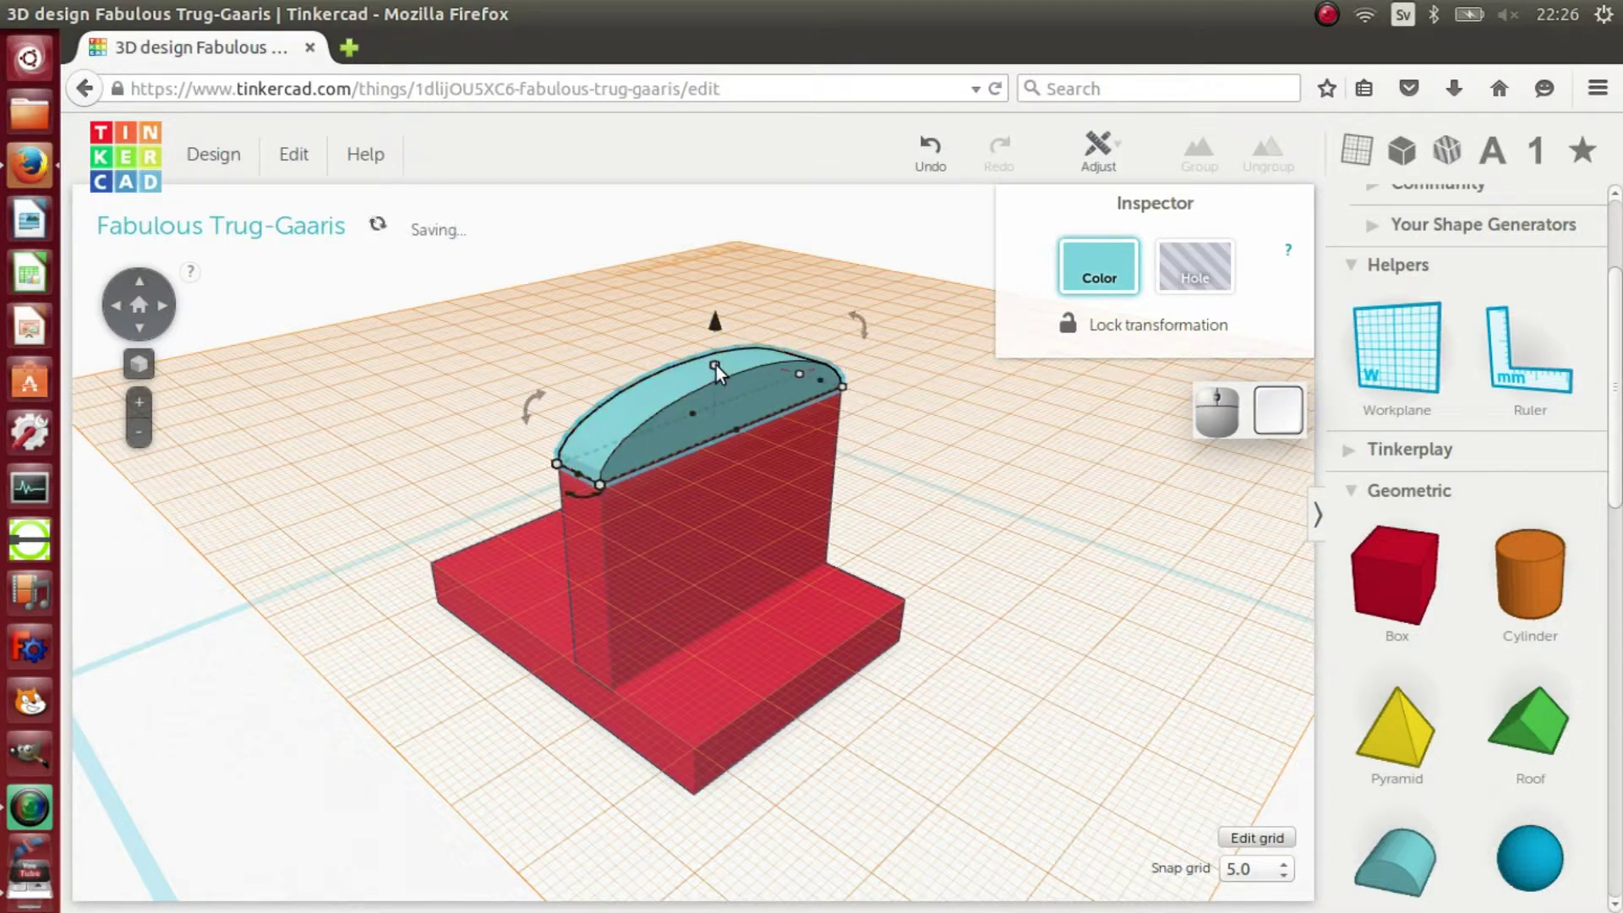
{"action": "left_click_drag", "start_coordinate": [720, 374], "coordinate": [728, 255]}
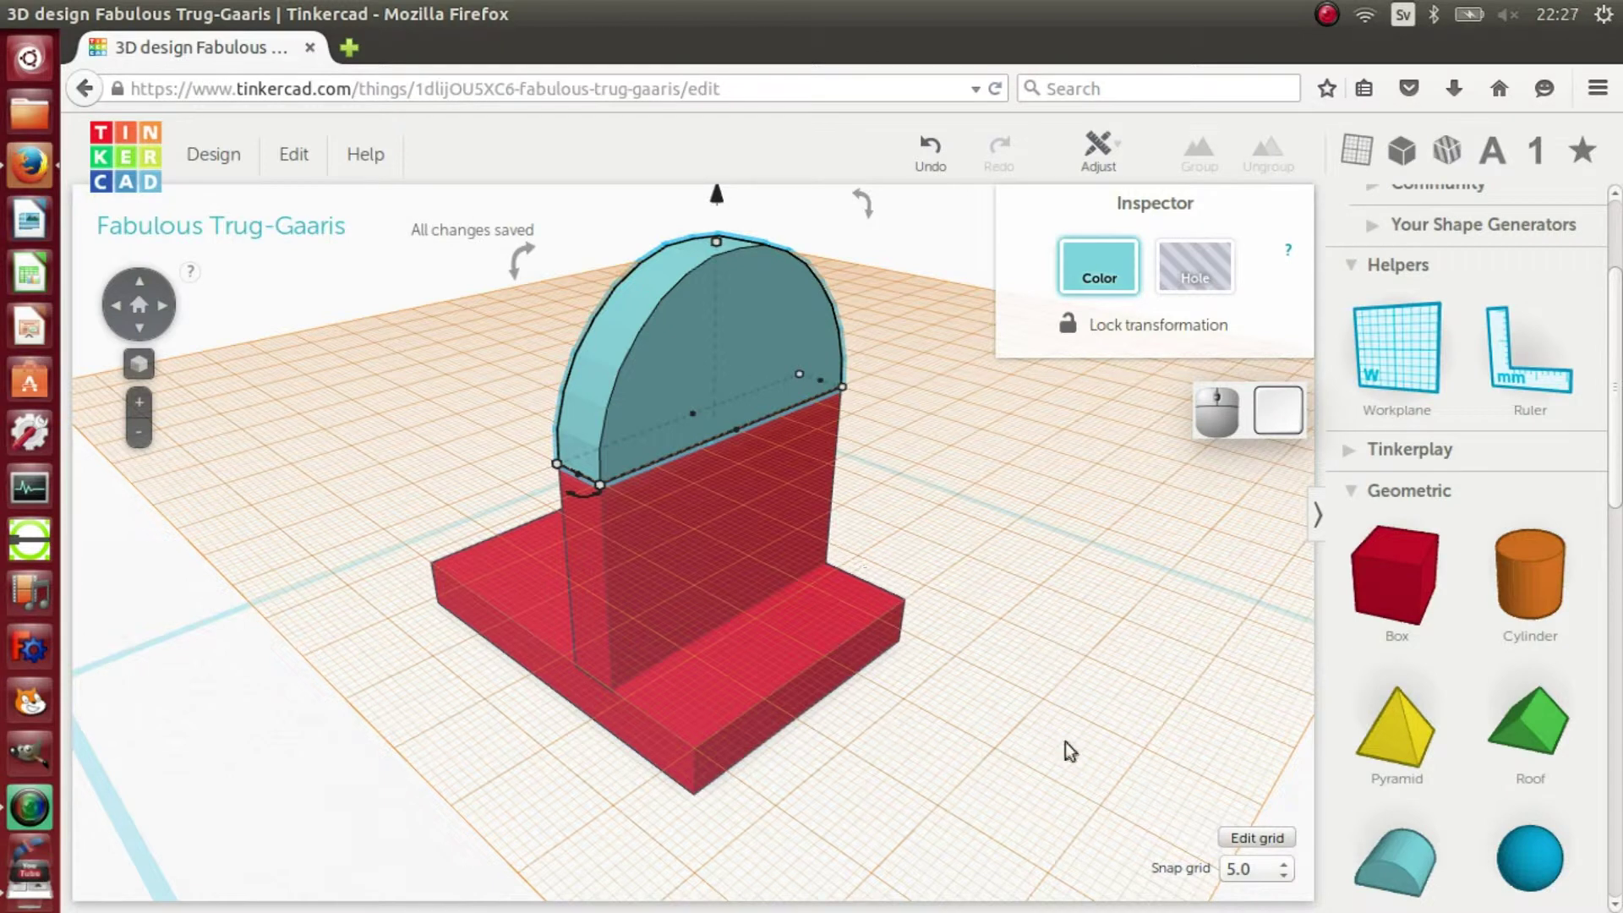
{"action": "left_click_drag", "start_coordinate": [1111, 761], "coordinate": [761, 463]}
Step: Select the base, wall and rounded top together and group them into one red shape
{"action": "left_click_drag", "start_coordinate": [1053, 874], "coordinate": [339, 211]}
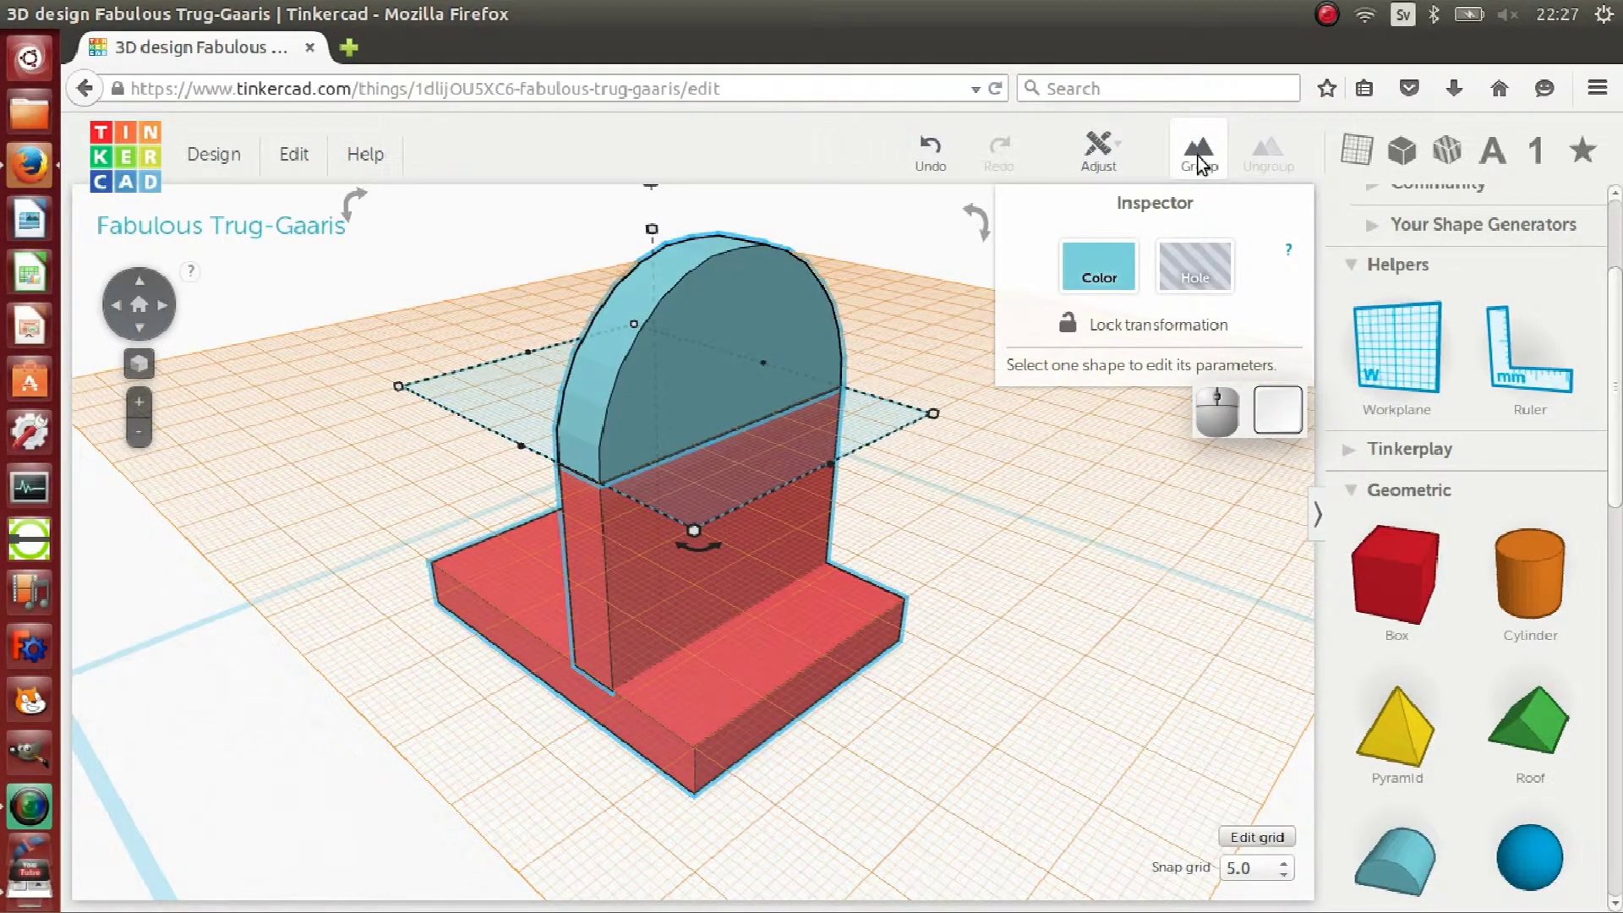
{"action": "left_click", "coordinate": [1202, 163]}
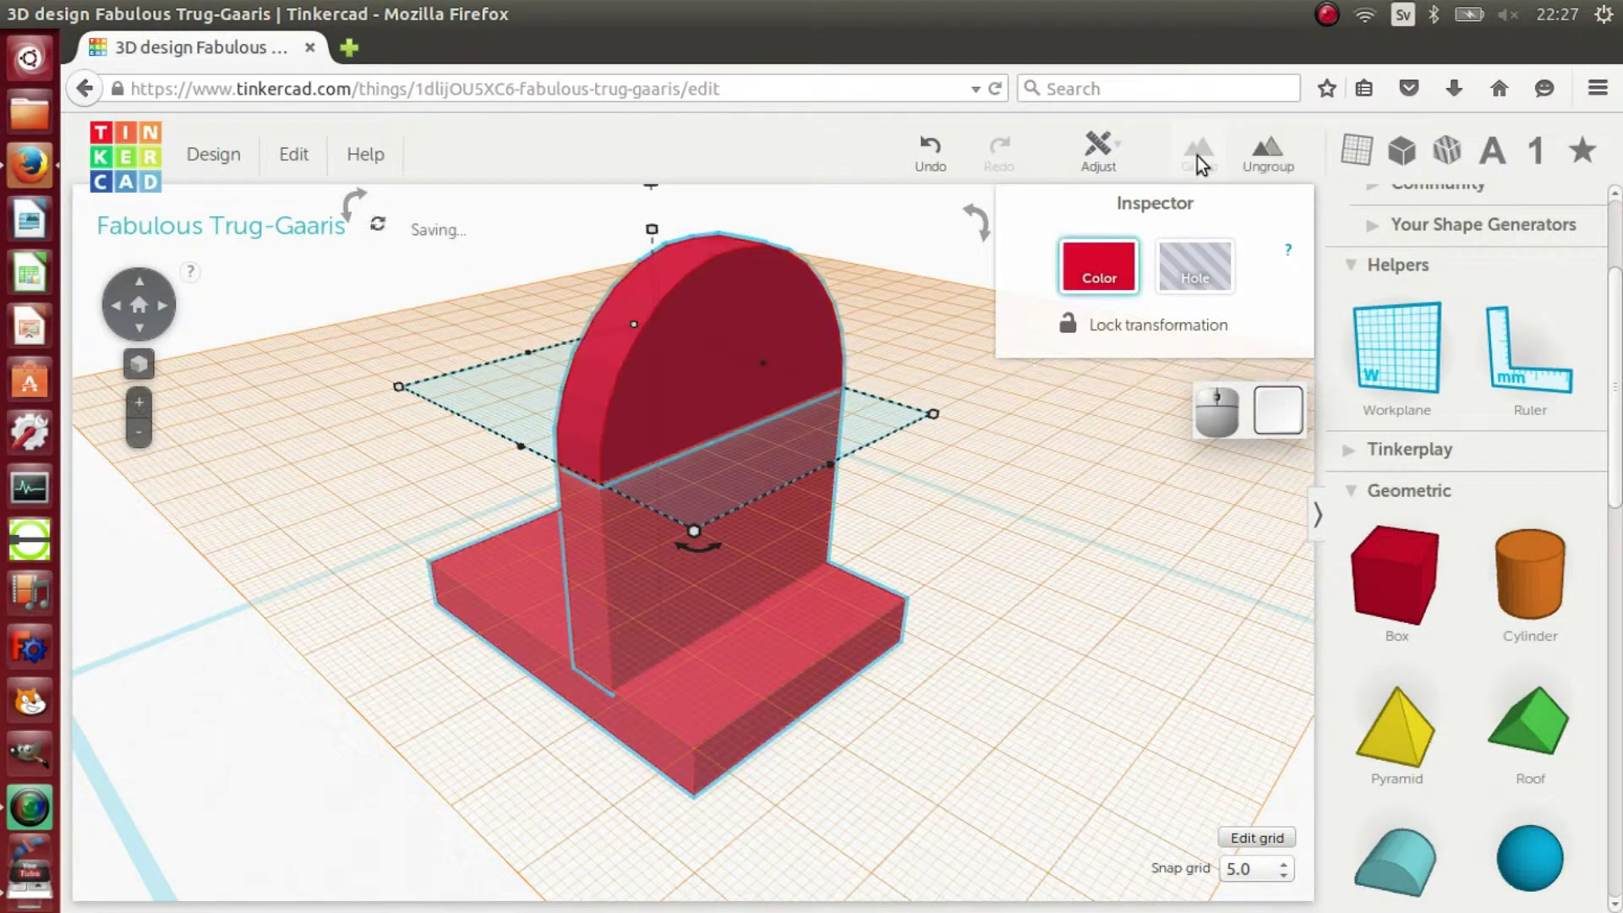
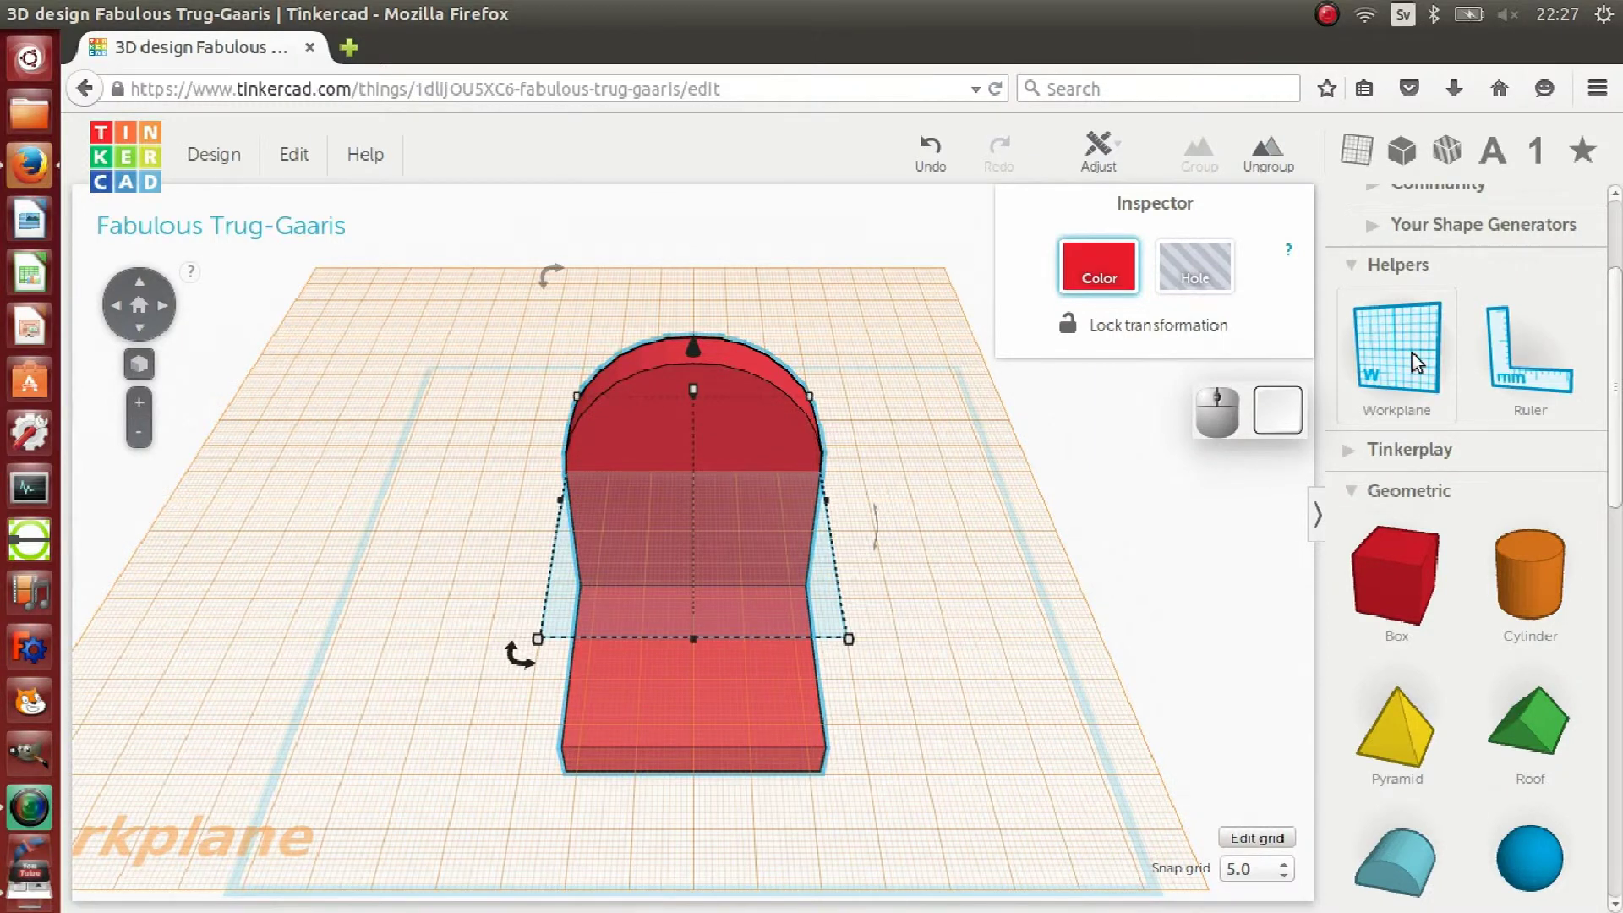
Step: Place the workplane on the wall's front face and turn the view to face it head-on
{"action": "left_click_drag", "start_coordinate": [1420, 357], "coordinate": [740, 445]}
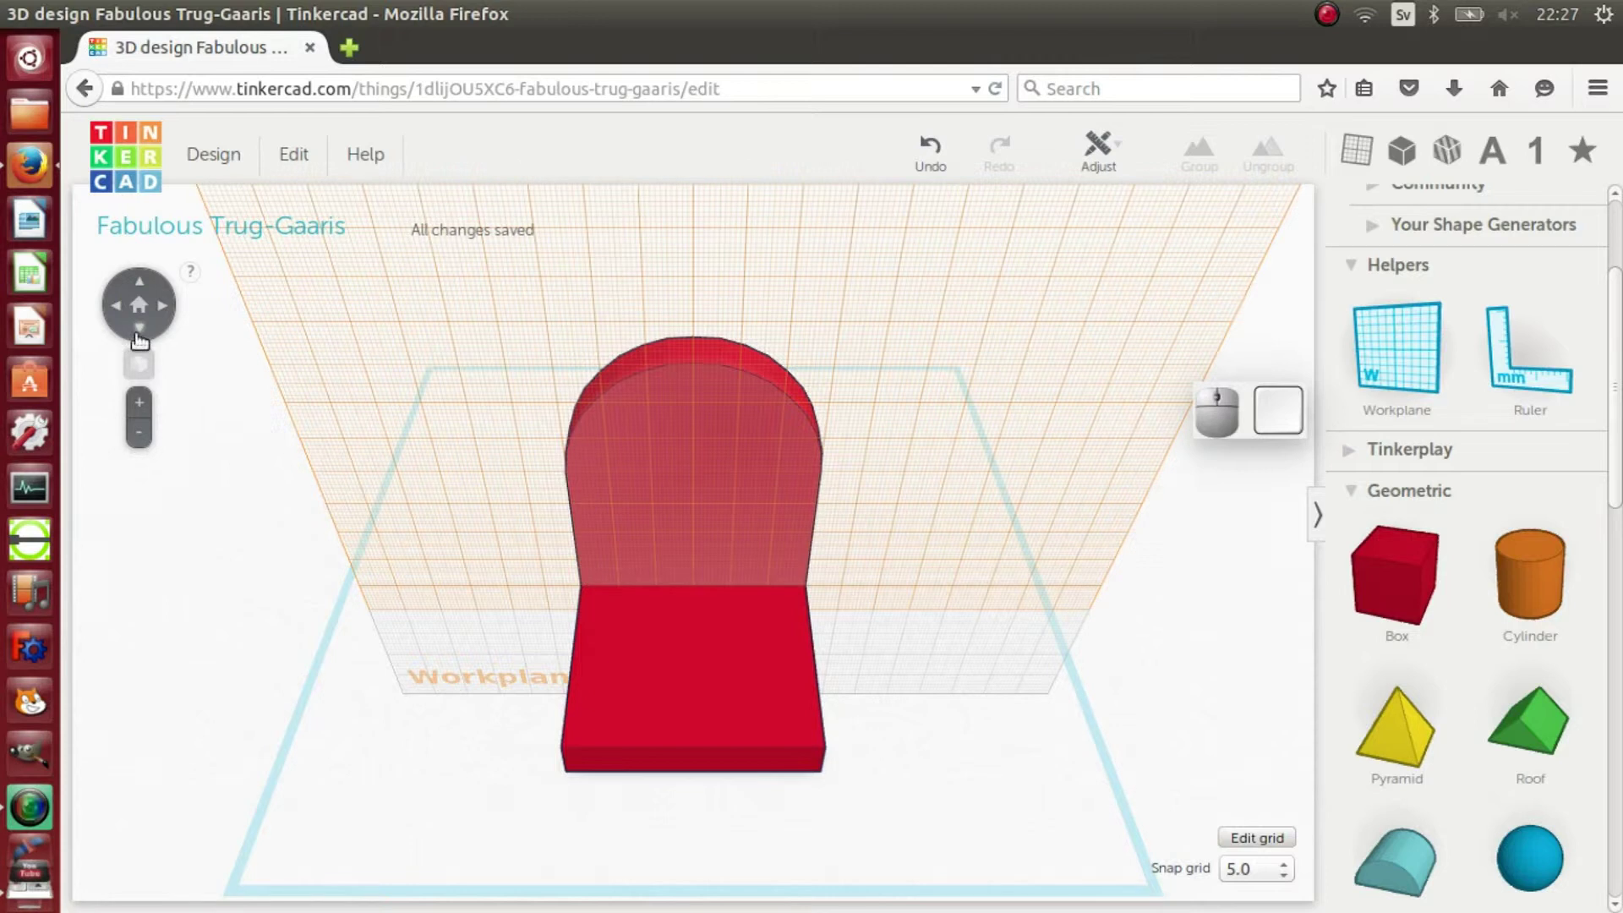
{"action": "left_click", "coordinate": [136, 337]}
{"action": "left_click", "coordinate": [136, 337]}
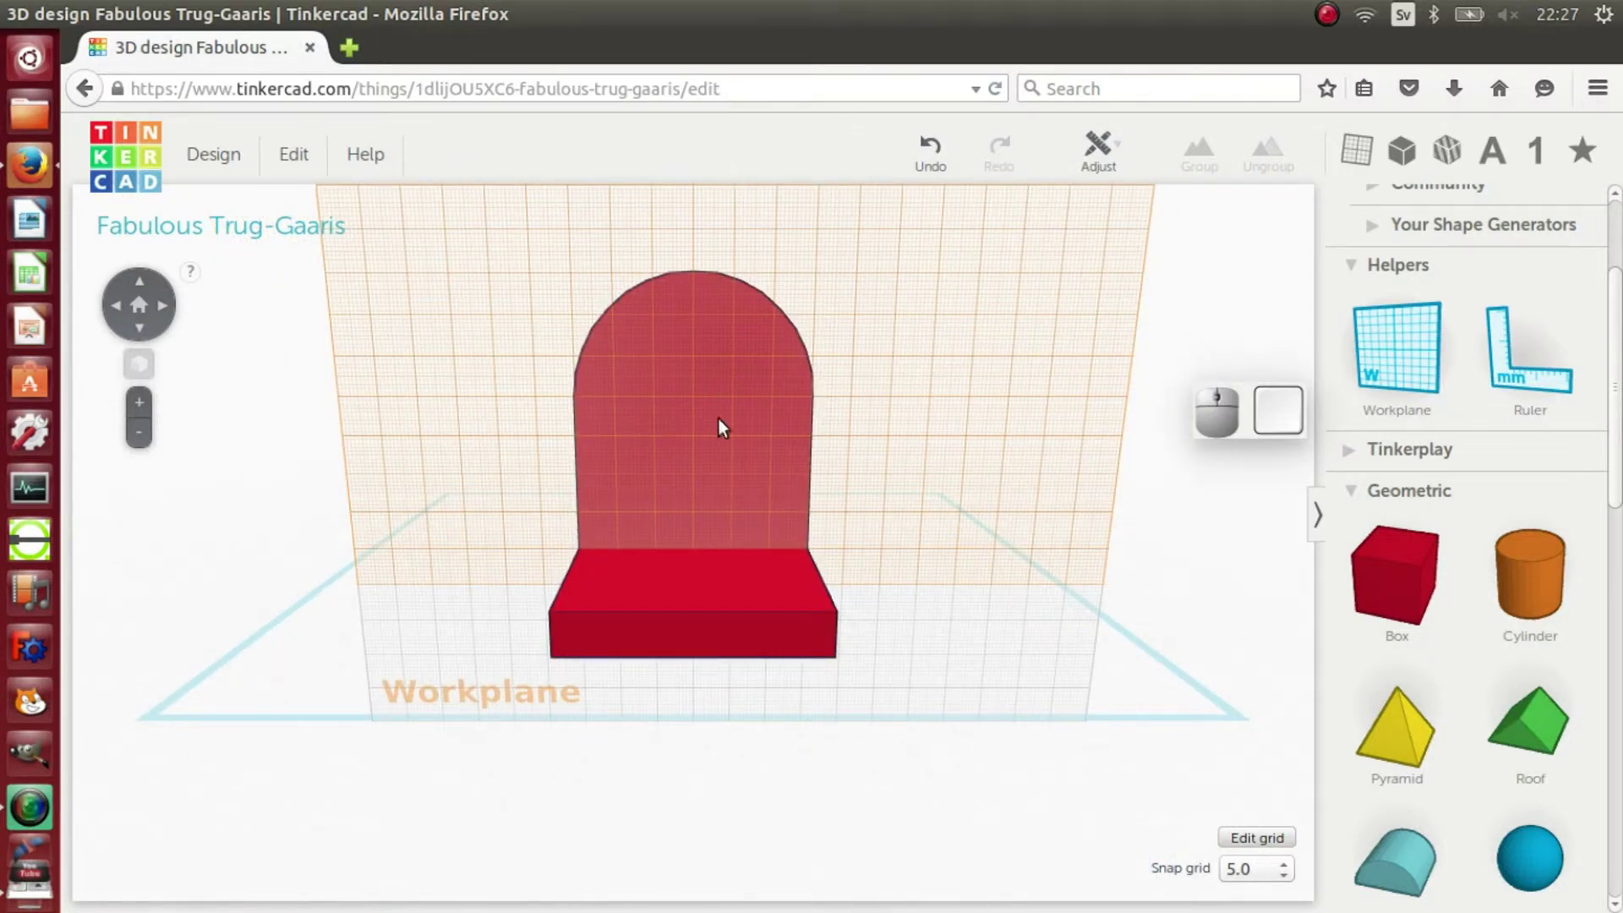
Step: Place an orange cylinder on the wall, enlarge its diameter and sink it through the wall thickness where the hole goes
{"action": "left_click_drag", "start_coordinate": [1544, 603], "coordinate": [658, 423]}
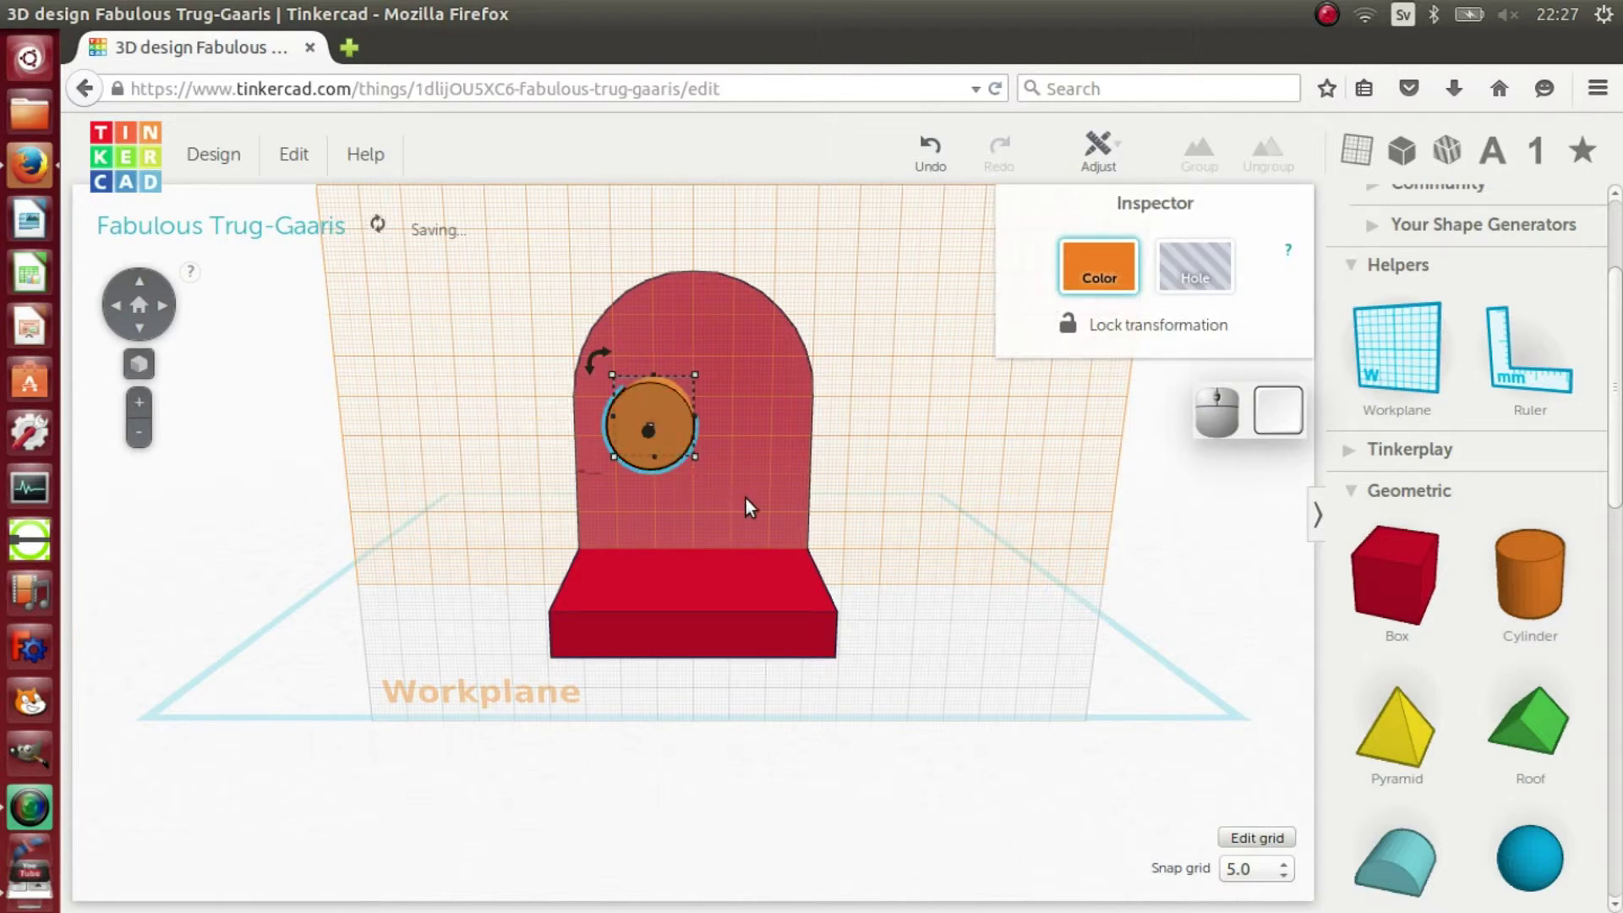
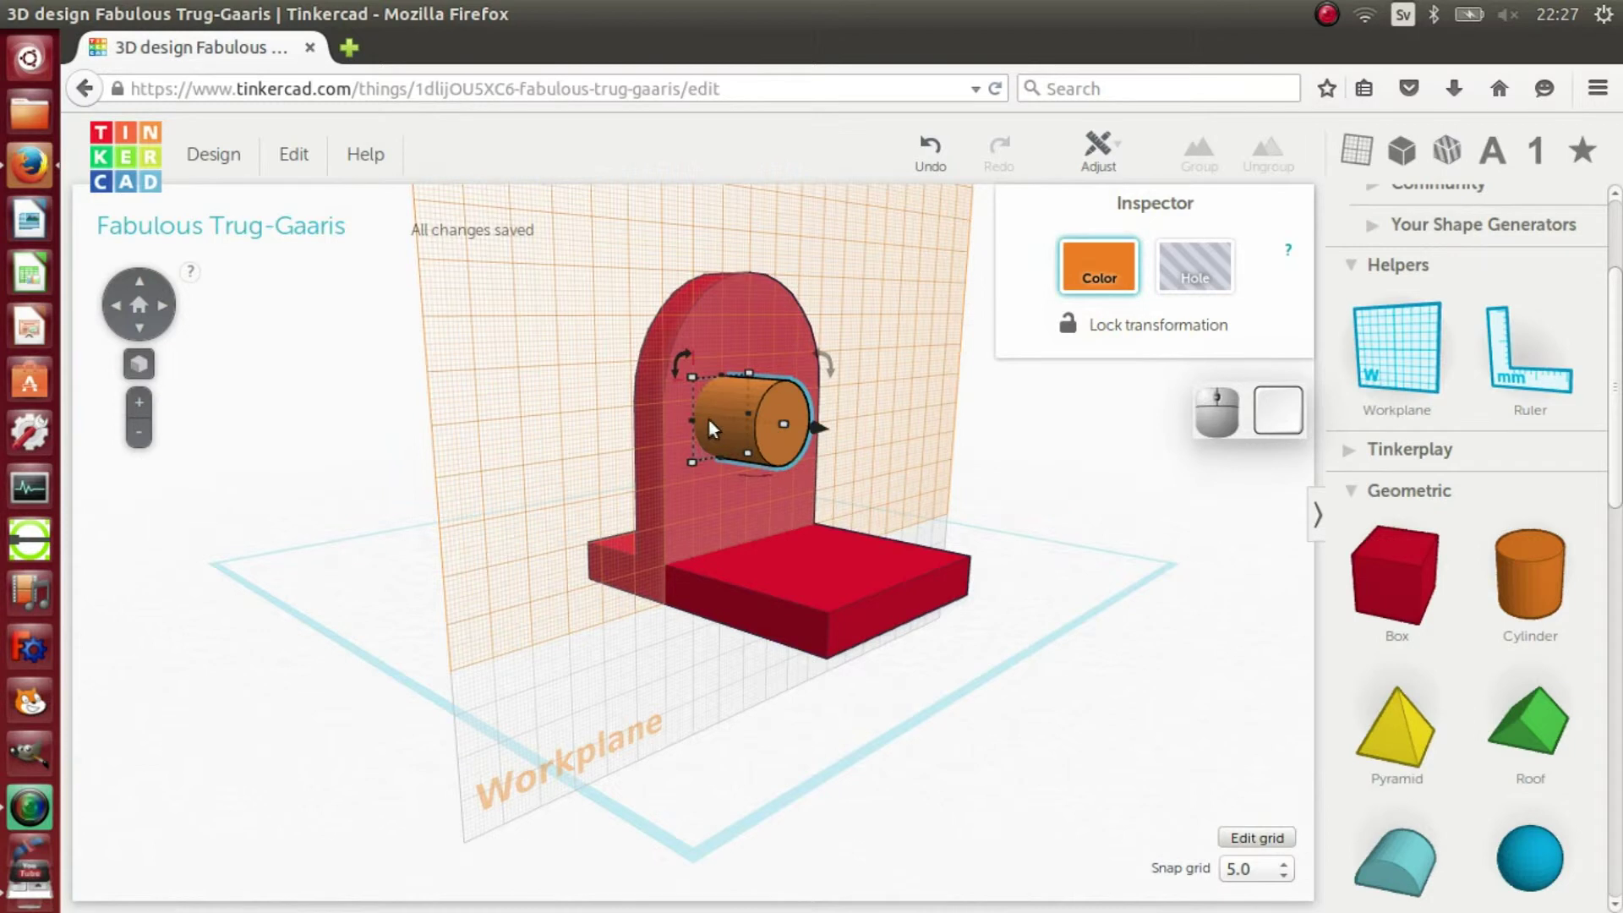
{"action": "left_click", "coordinate": [697, 430]}
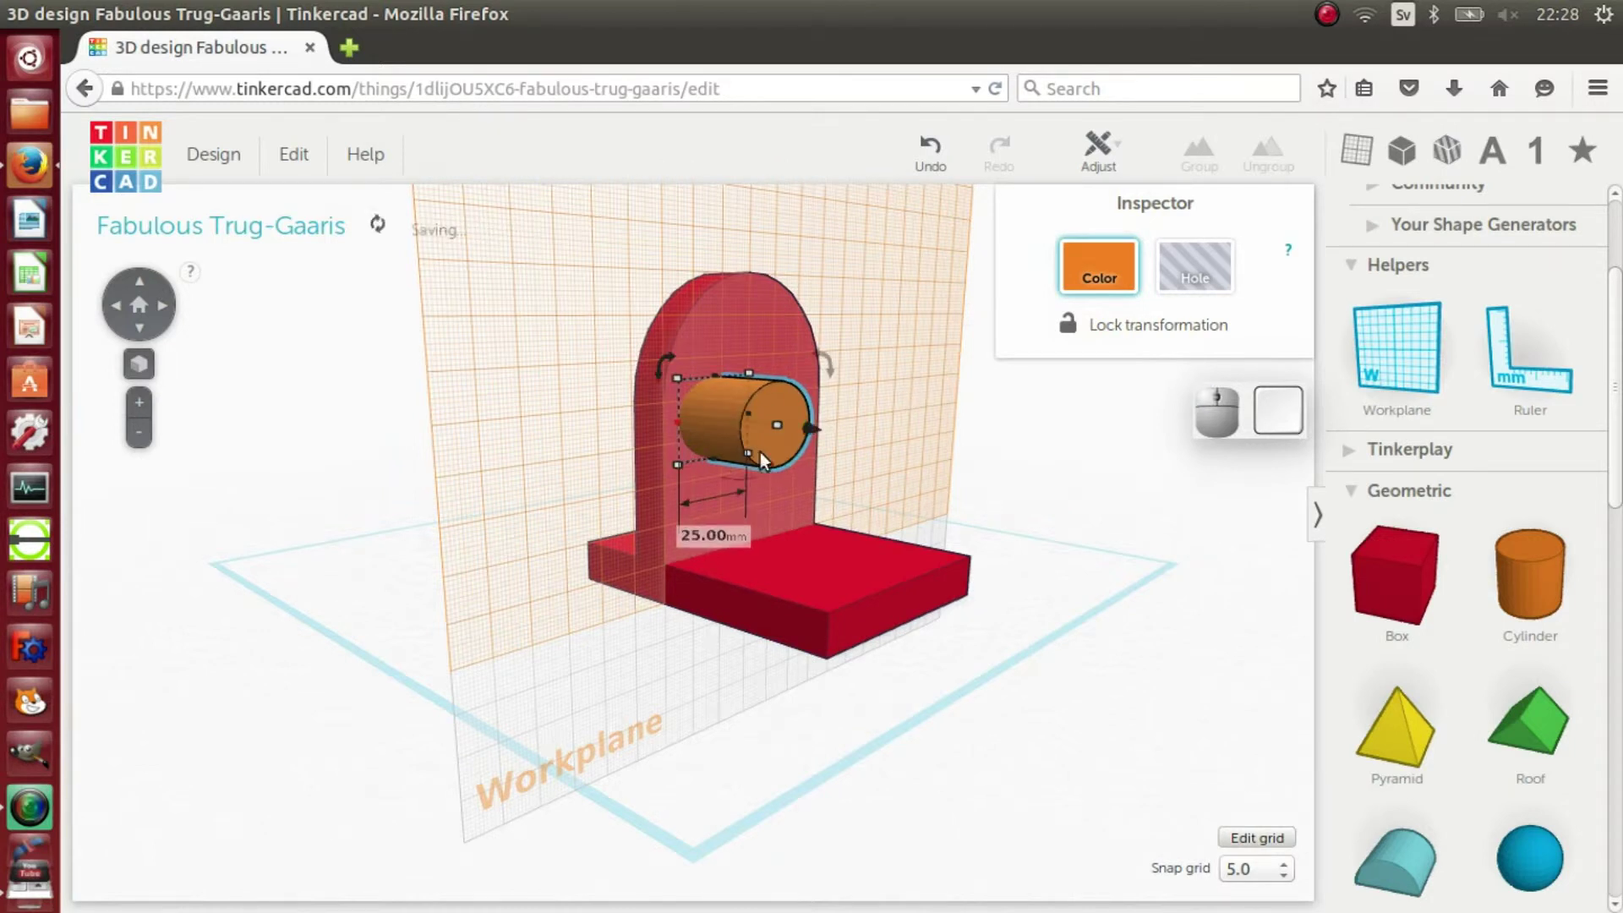
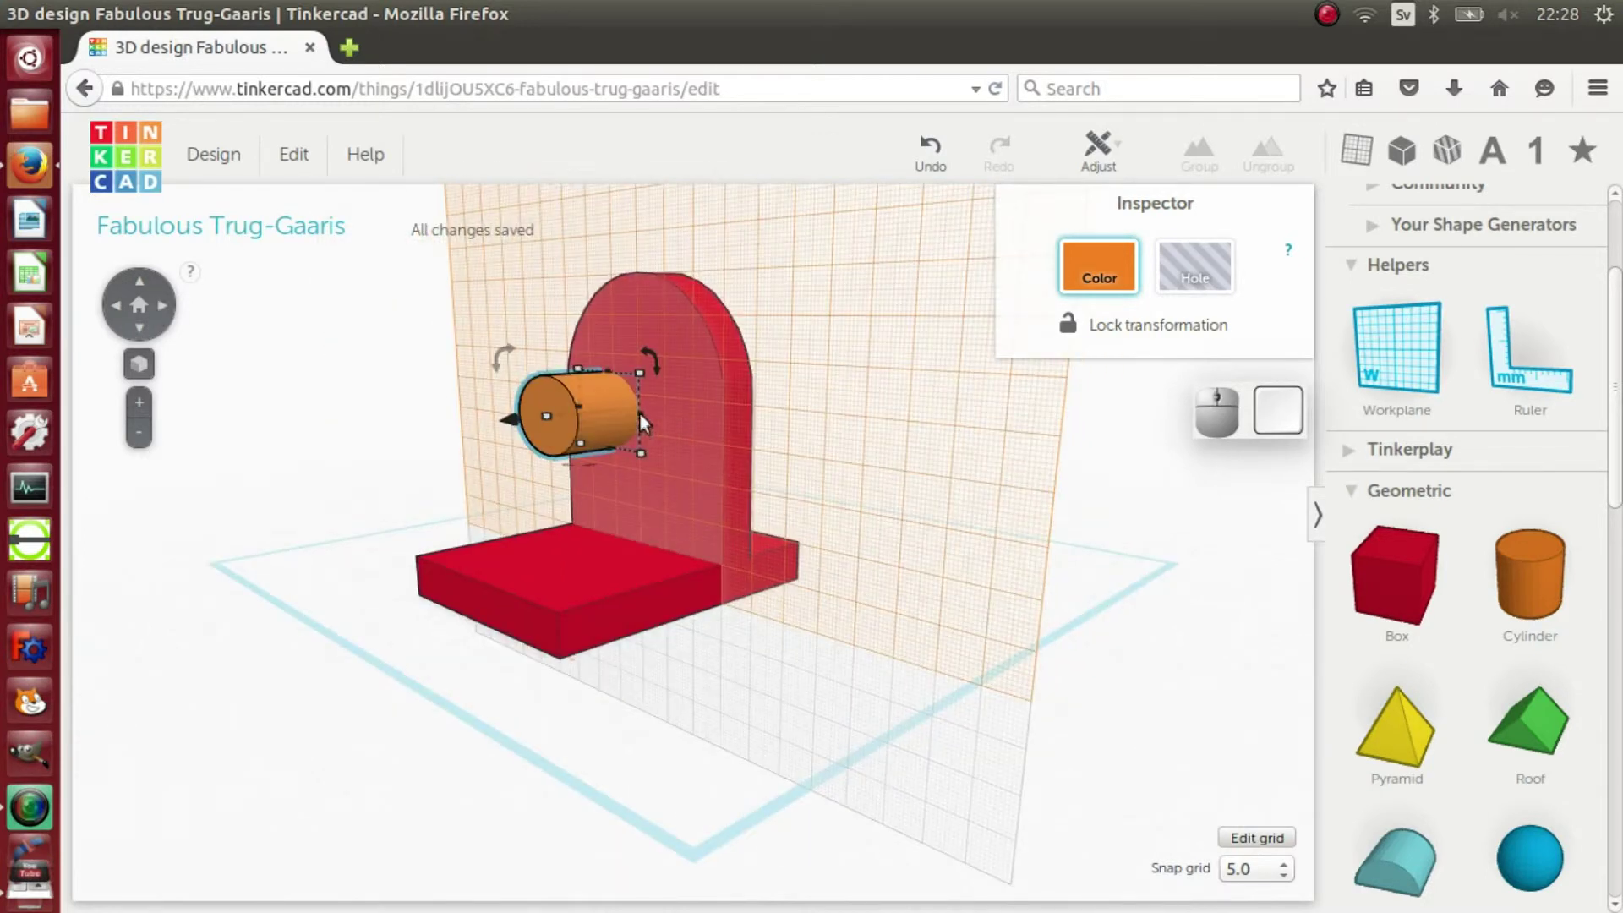
{"action": "left_click_drag", "start_coordinate": [646, 420], "coordinate": [614, 441]}
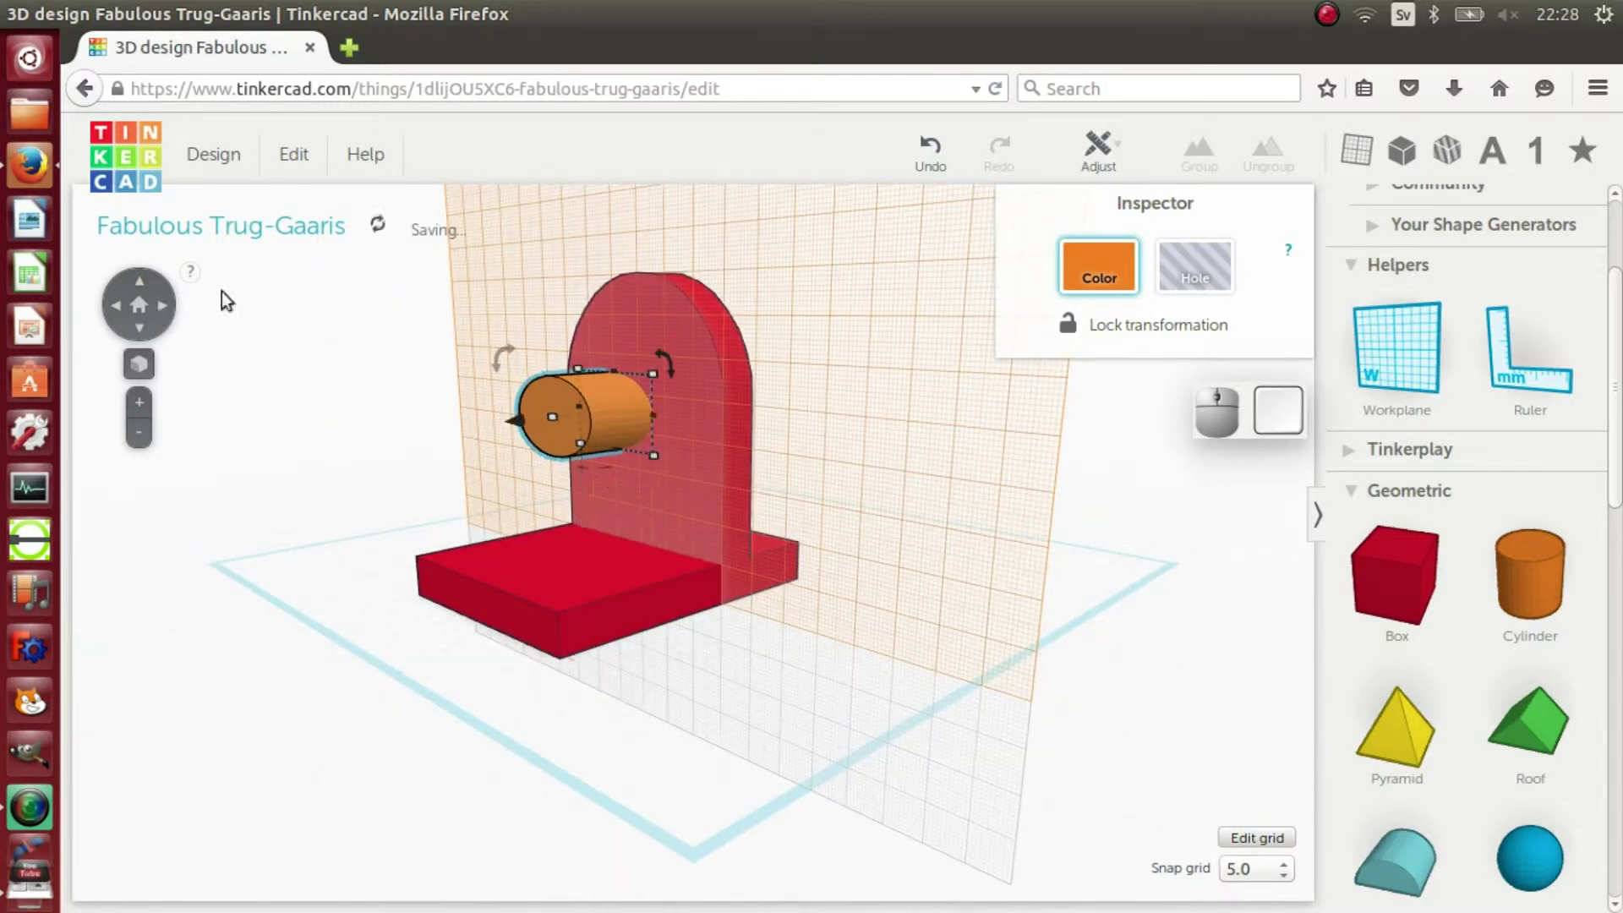
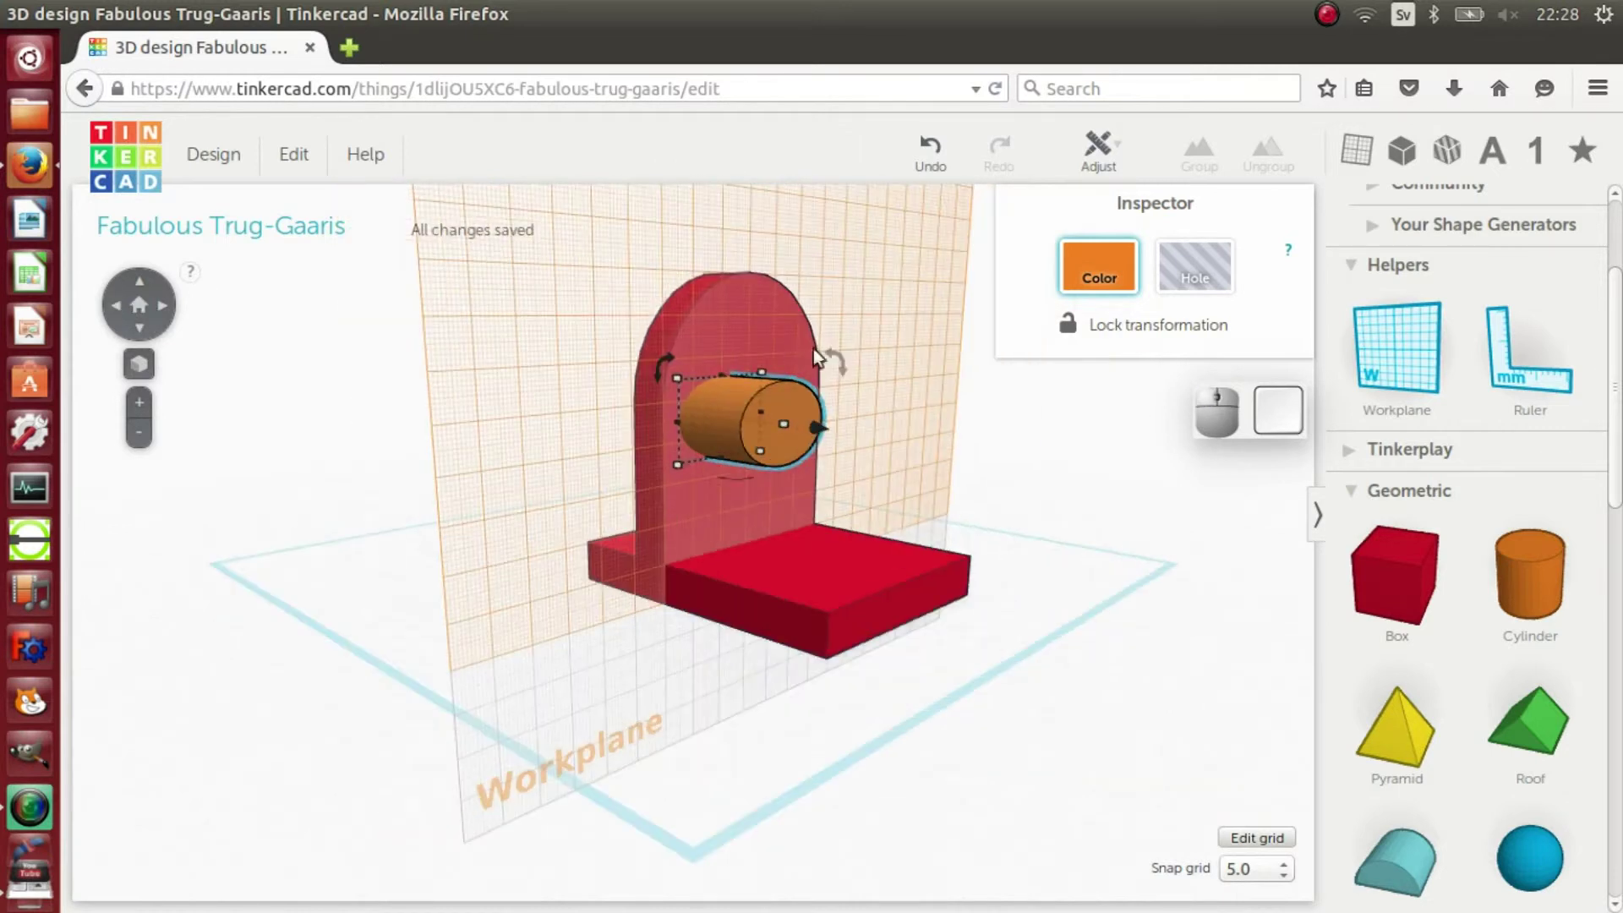
{"action": "left_click_drag", "start_coordinate": [729, 381], "coordinate": [733, 359]}
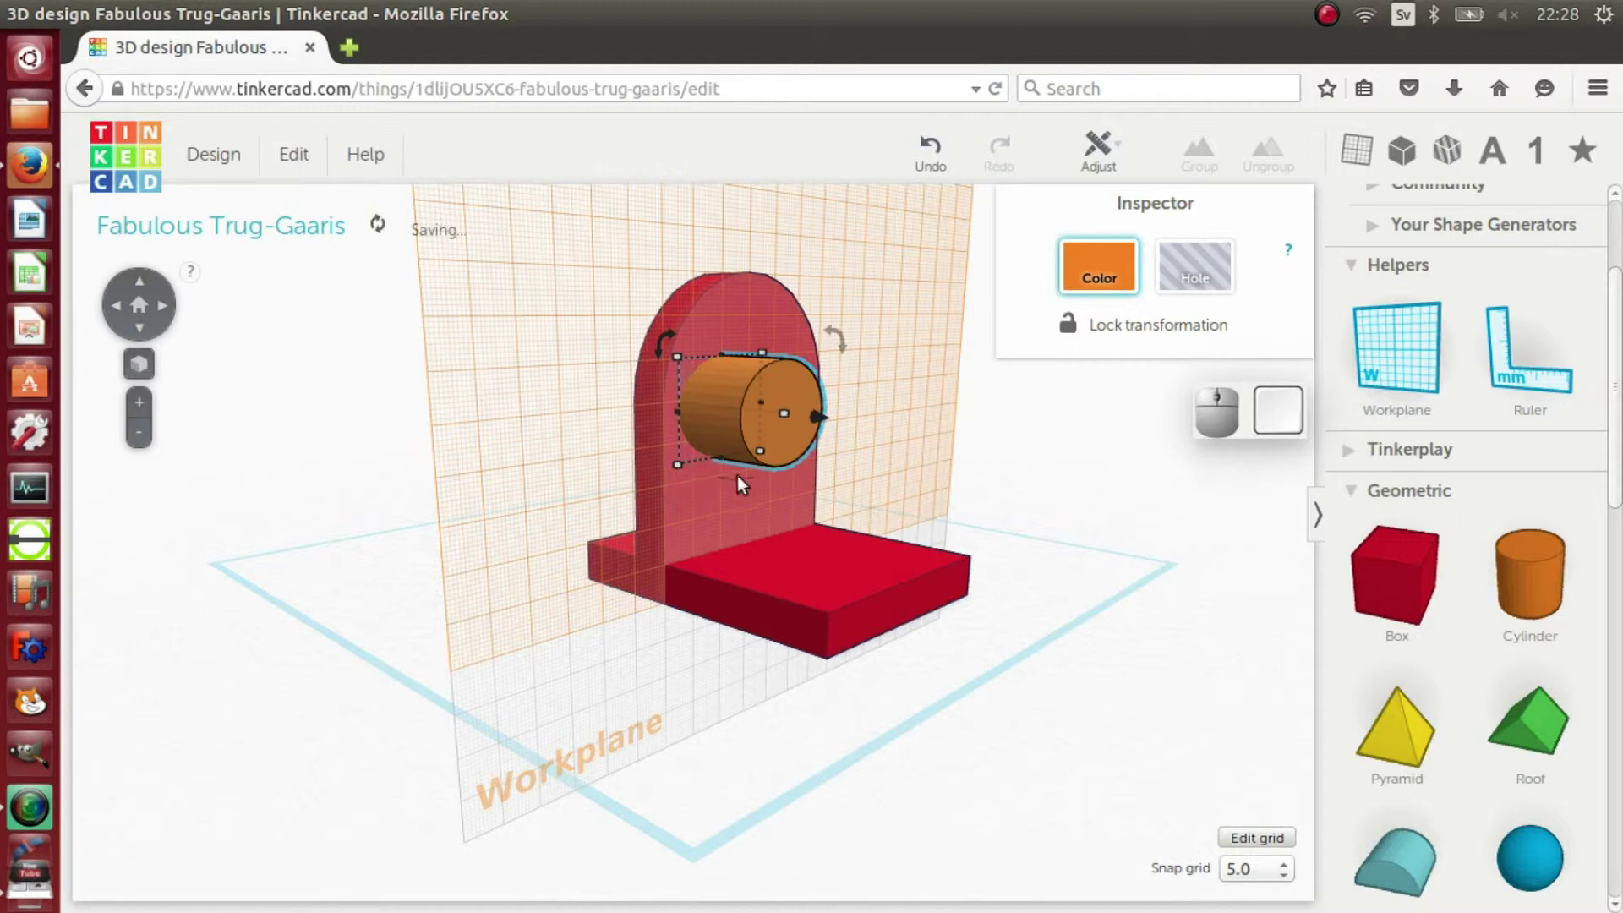
{"action": "left_click", "coordinate": [723, 467]}
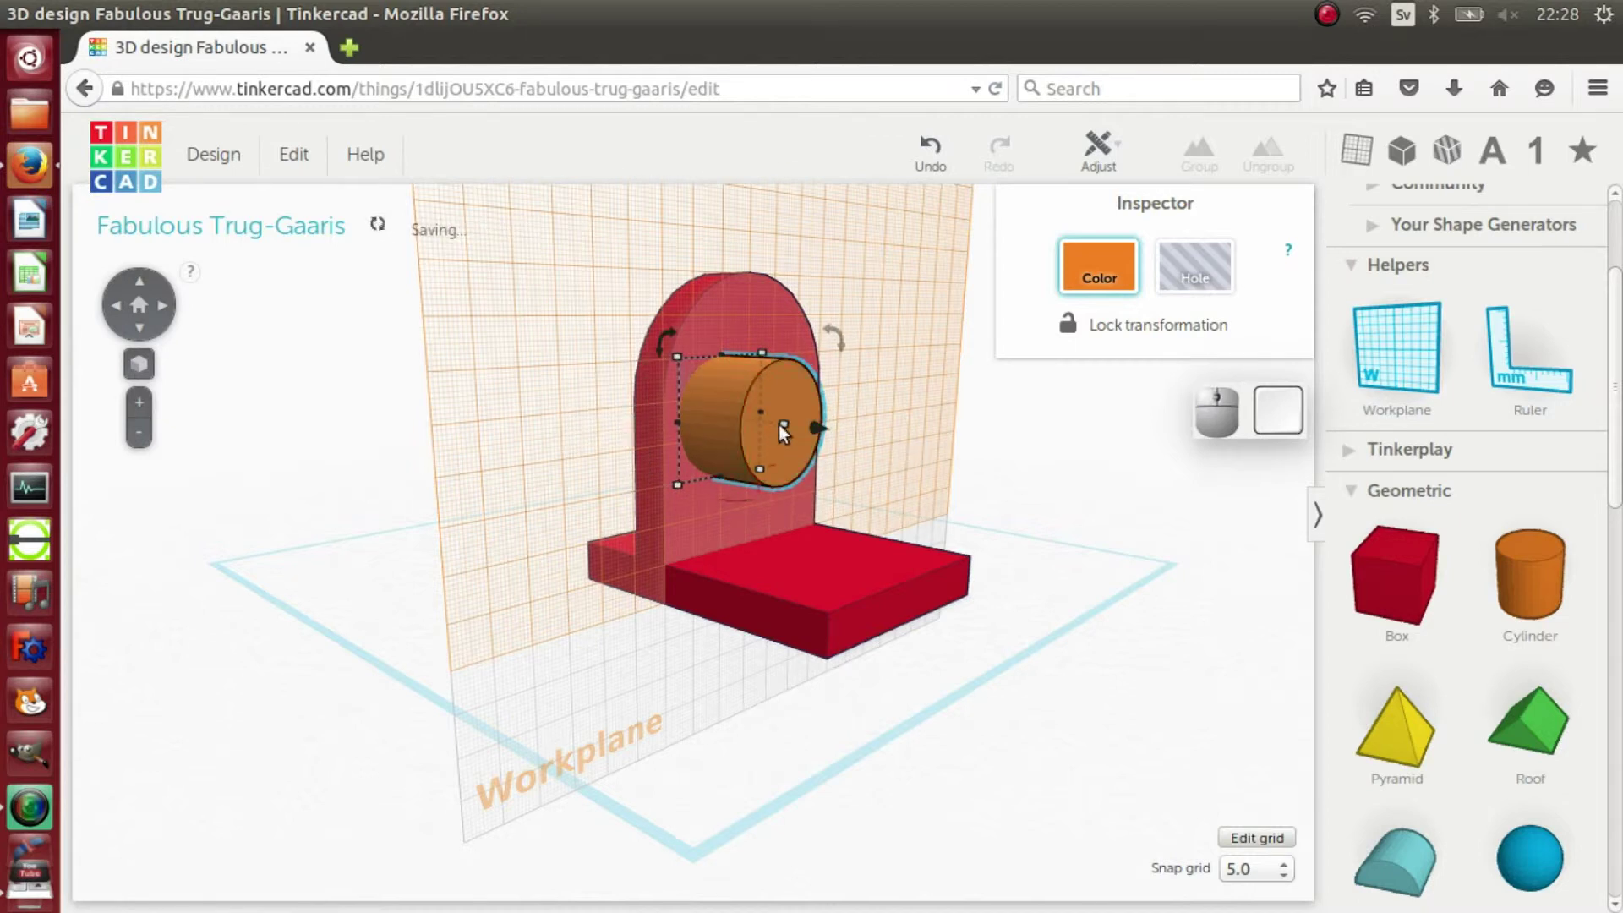
{"action": "left_click_drag", "start_coordinate": [790, 430], "coordinate": [753, 429]}
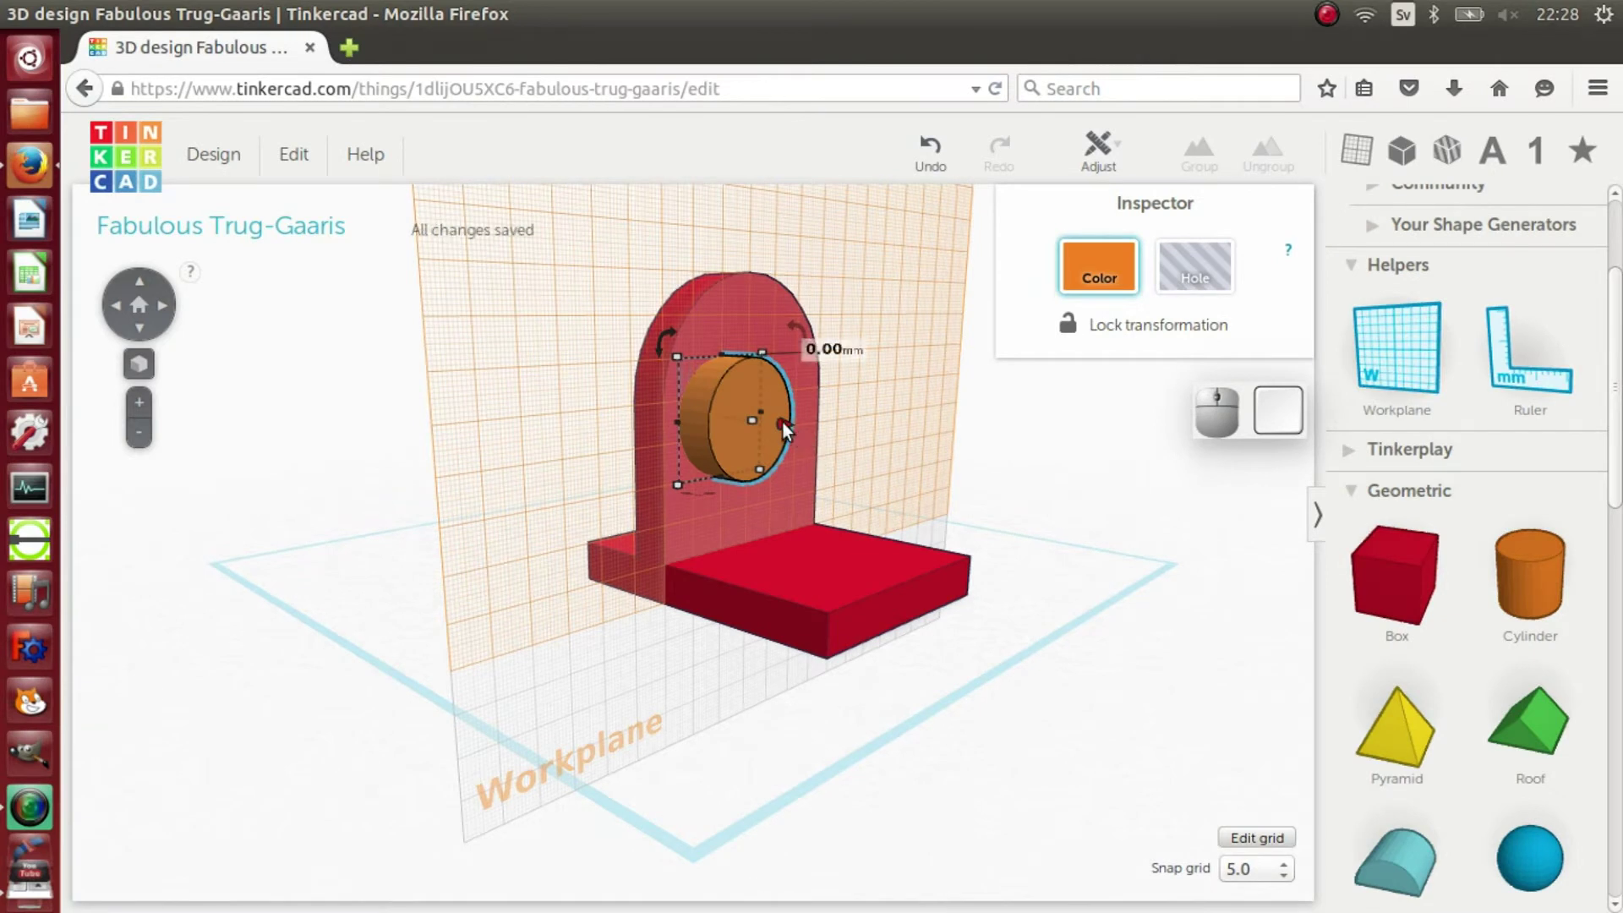
{"action": "left_click_drag", "start_coordinate": [789, 431], "coordinate": [755, 426]}
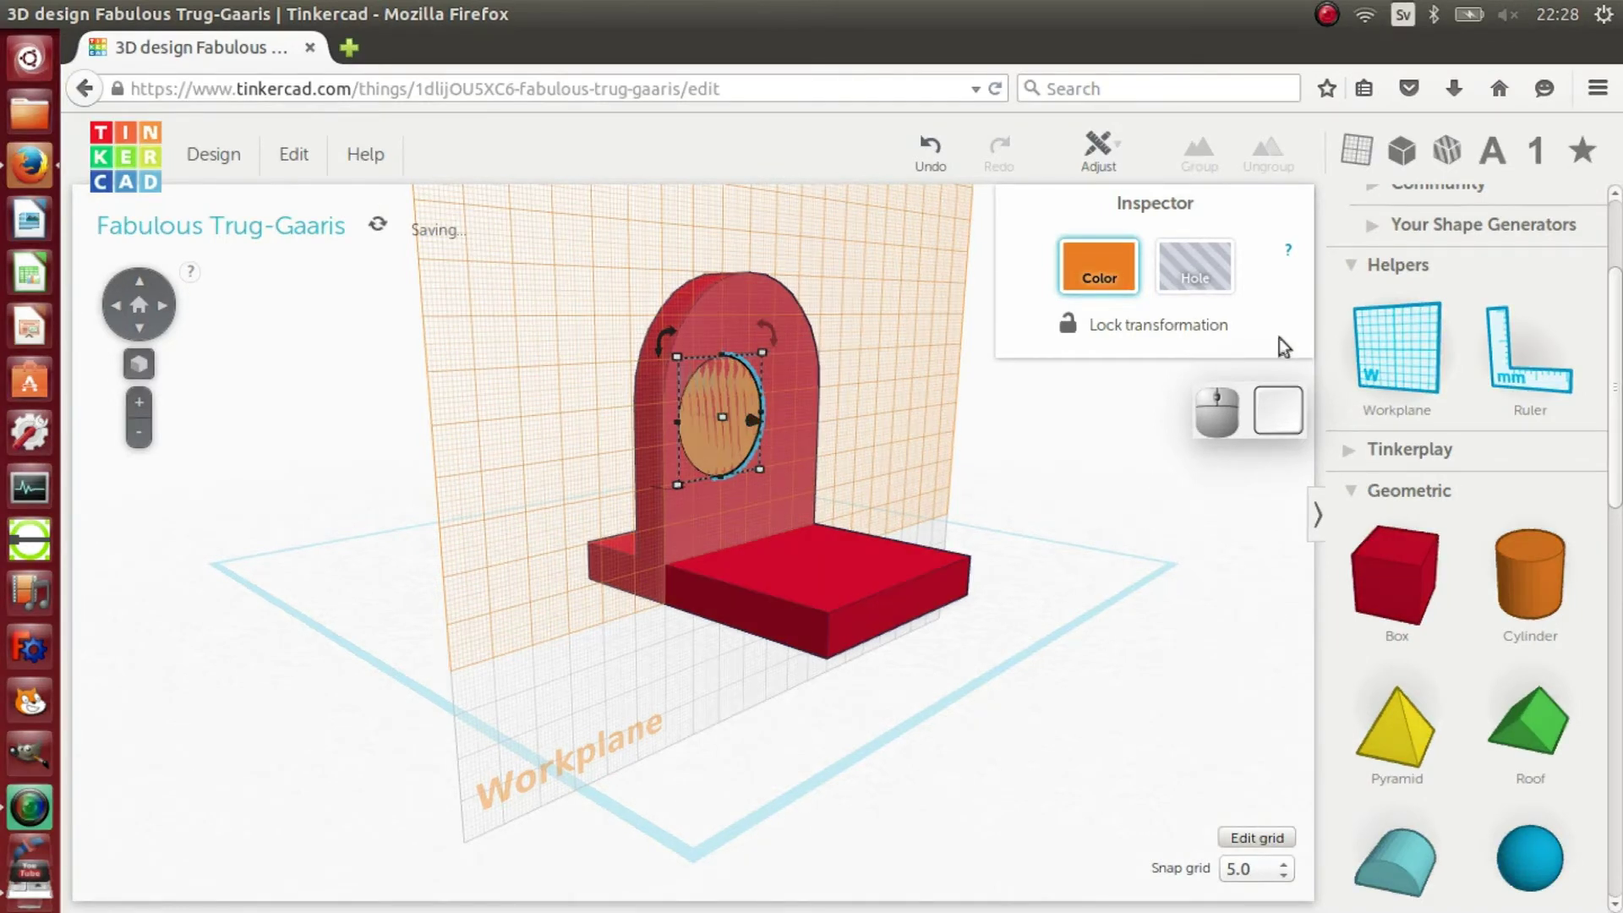
Step: Turn the cylinder into a Hole and drop the Workplane back onto the ground
{"action": "left_click", "coordinate": [1181, 261]}
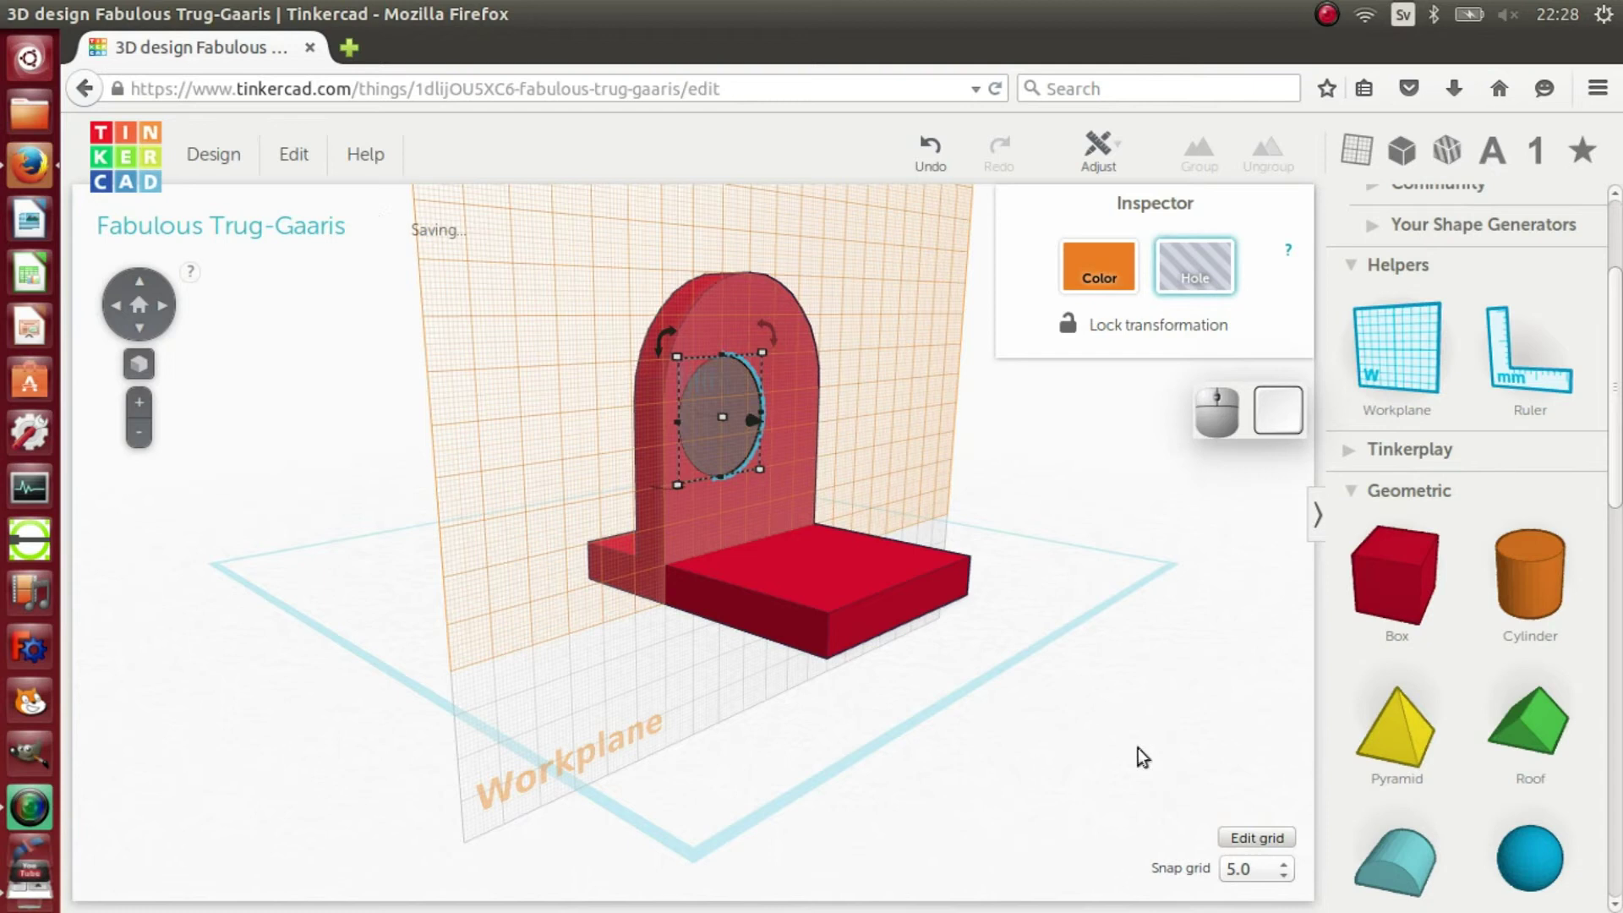
{"action": "left_click_drag", "start_coordinate": [1430, 365], "coordinate": [1057, 614]}
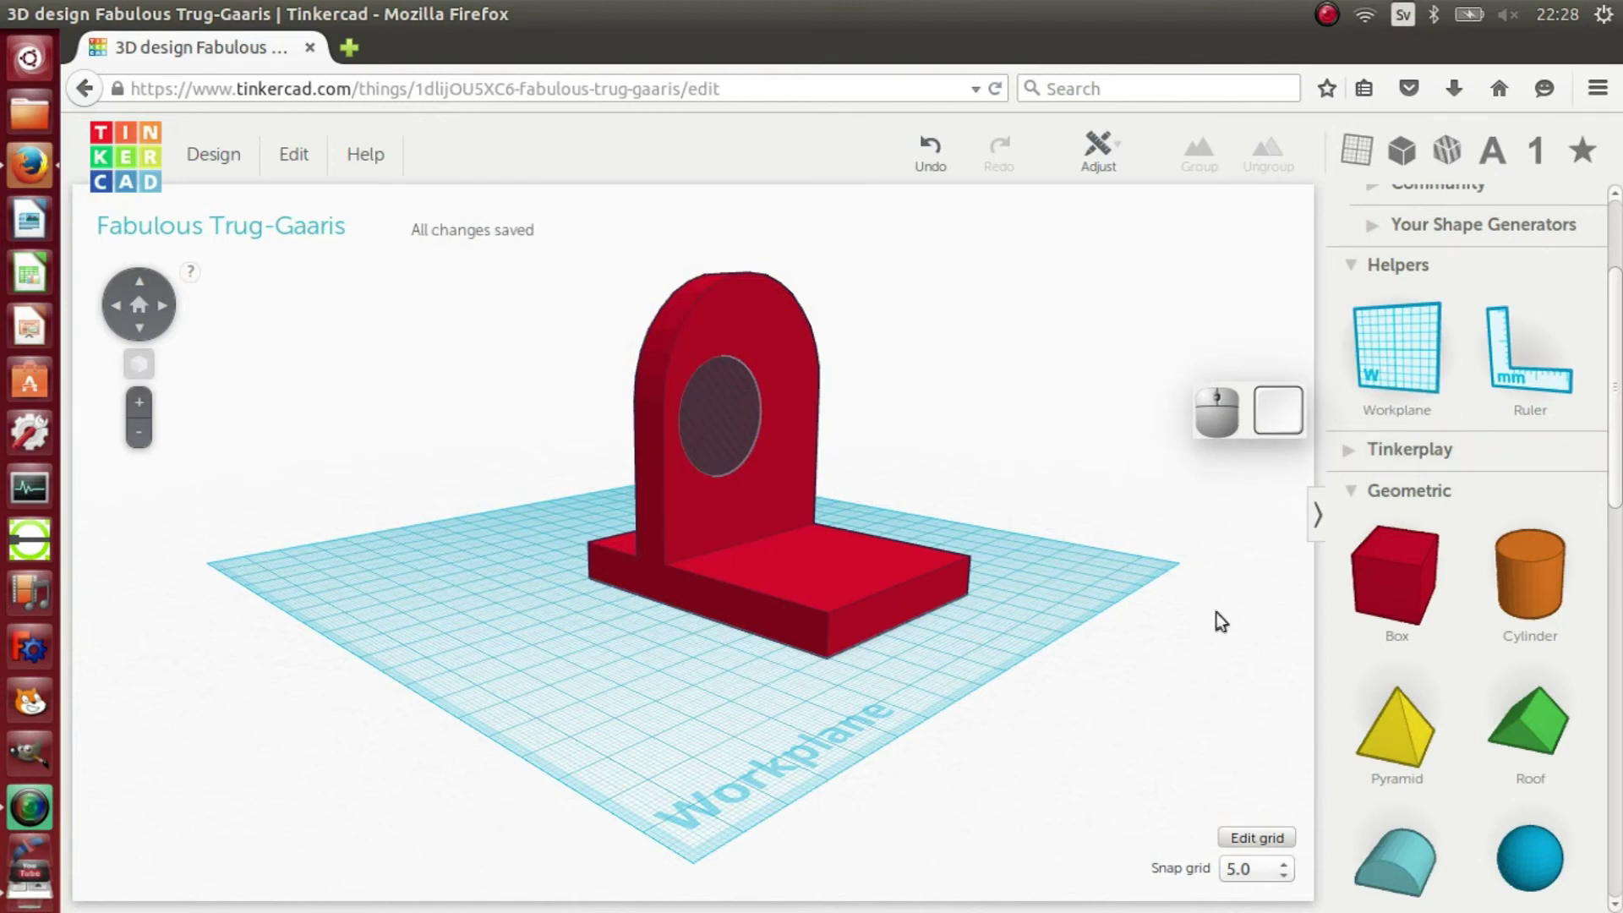
Step: Group the hole with the bracket so the round opening cuts through the wall
{"action": "left_click_drag", "start_coordinate": [1222, 713], "coordinate": [458, 217]}
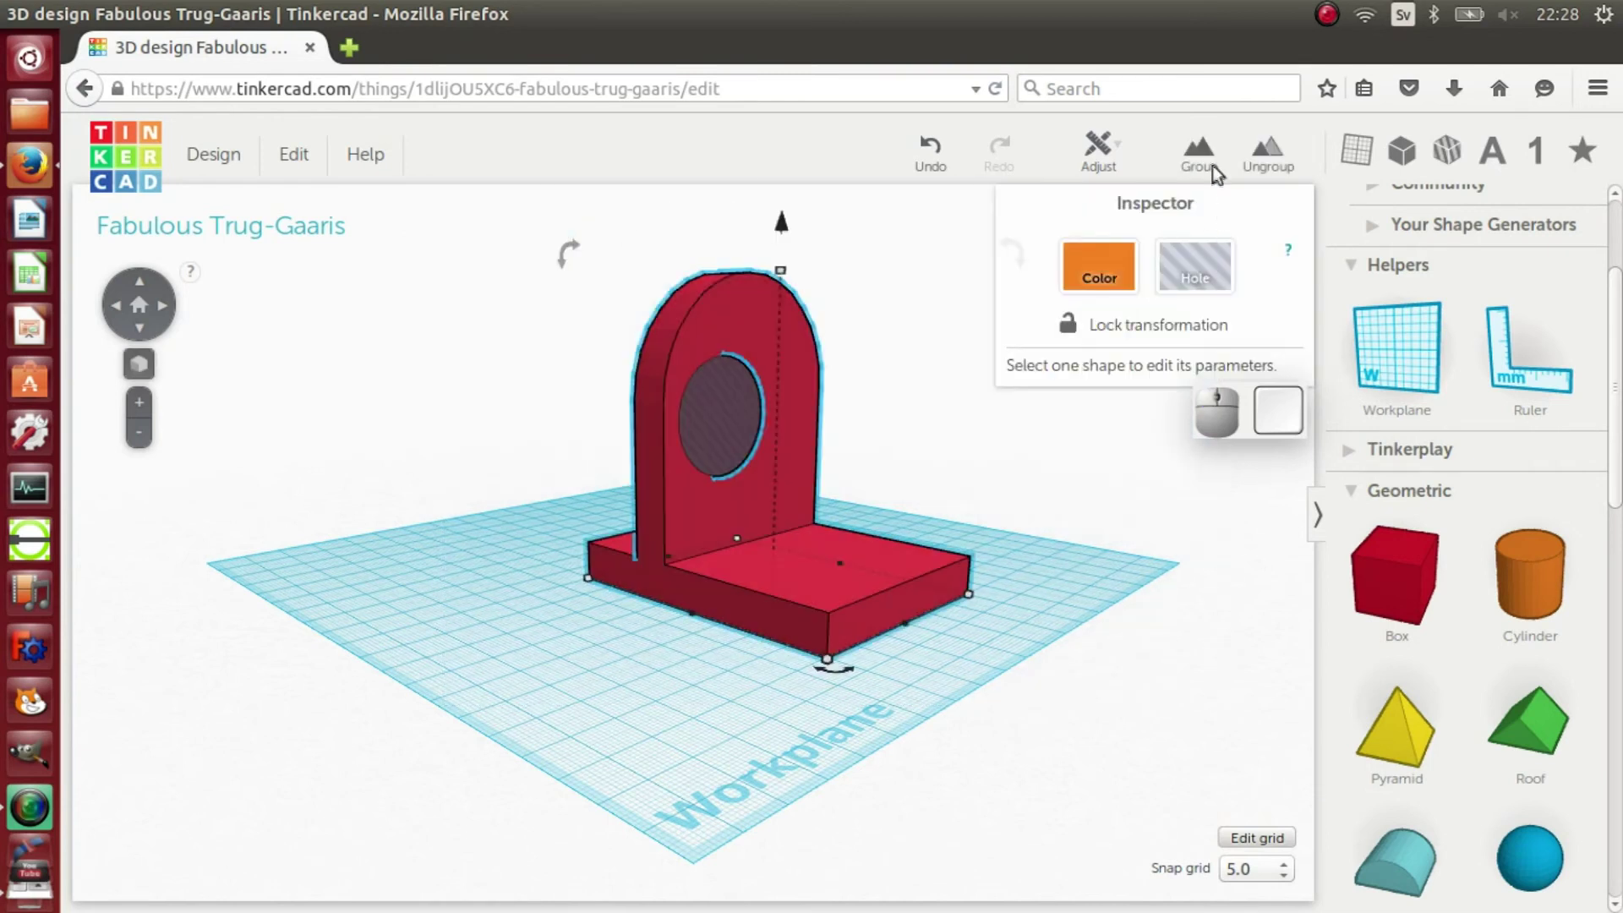
{"action": "left_click", "coordinate": [1215, 168]}
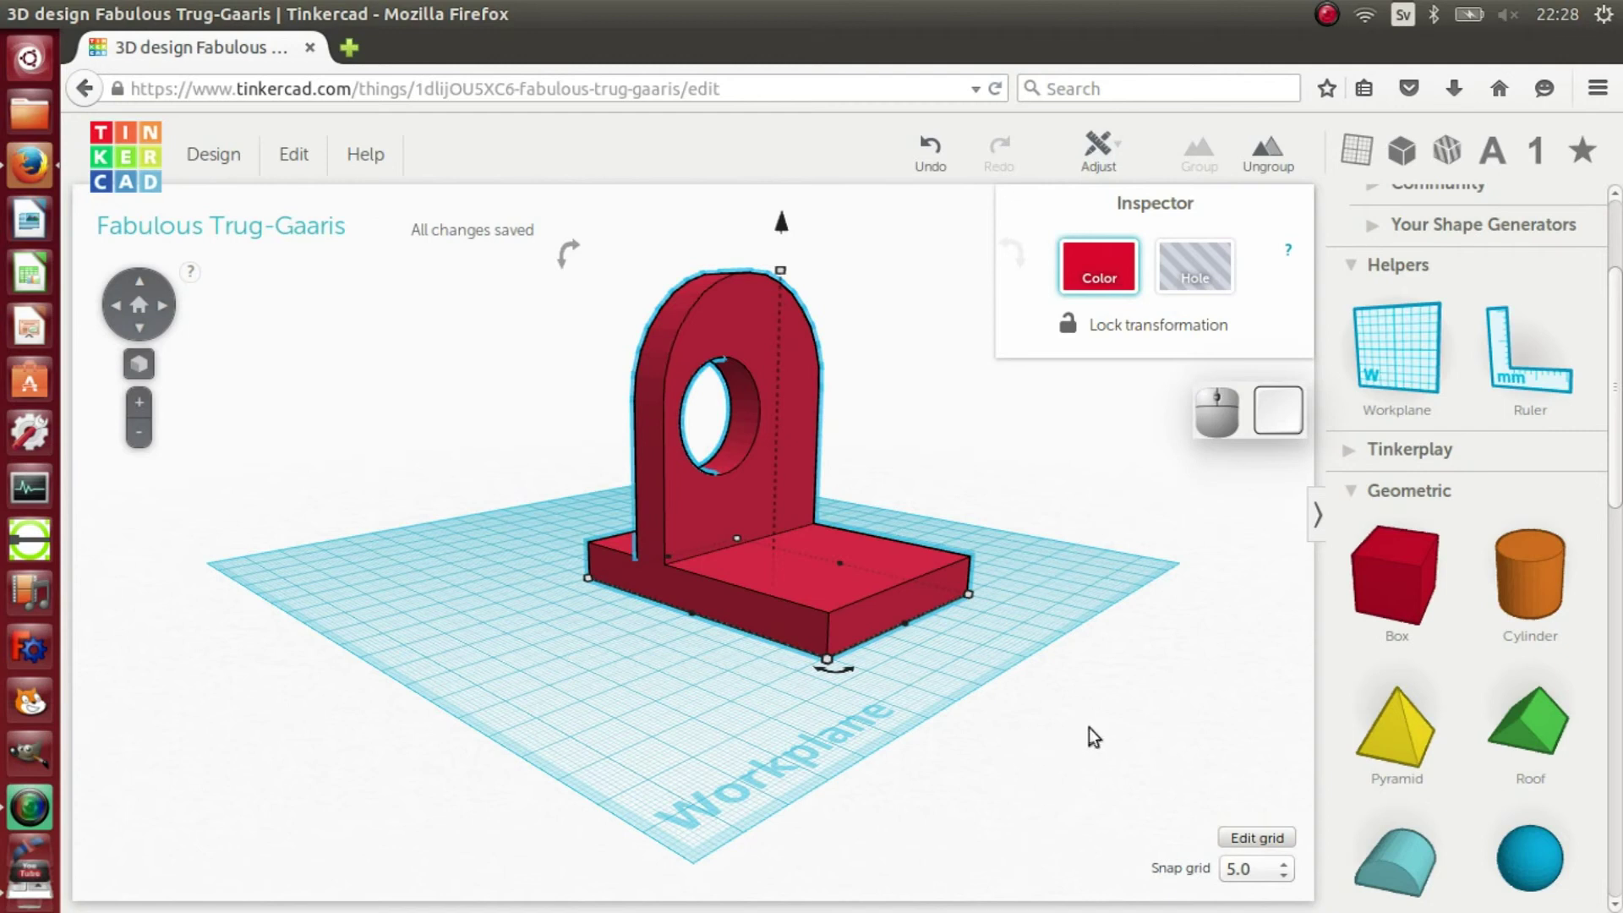
{"action": "left_click", "coordinate": [1094, 734]}
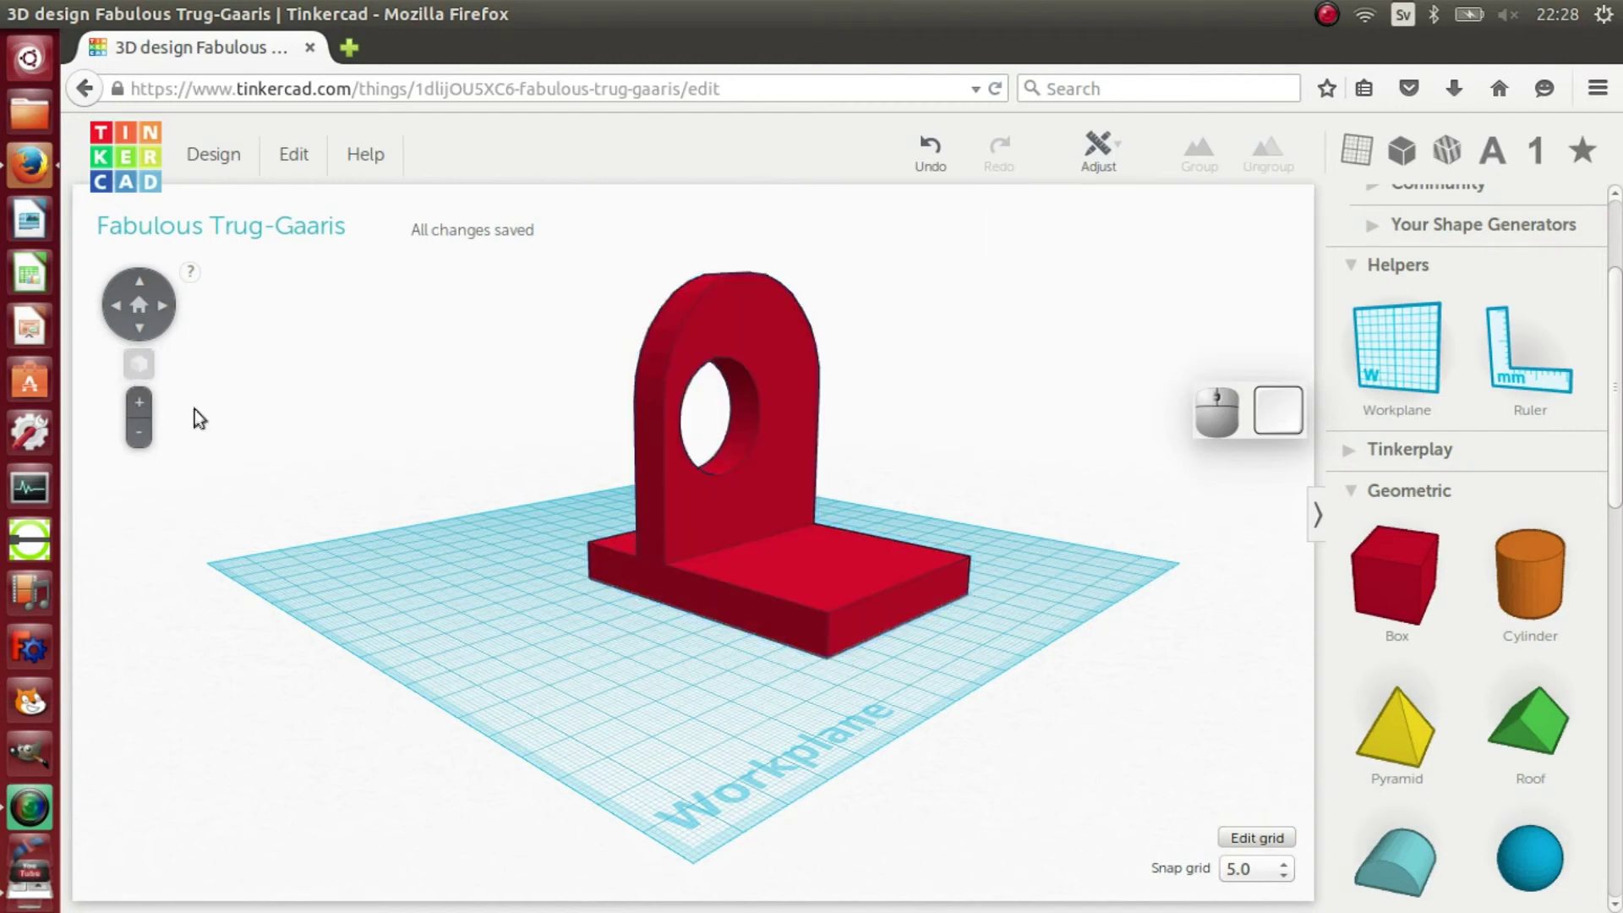